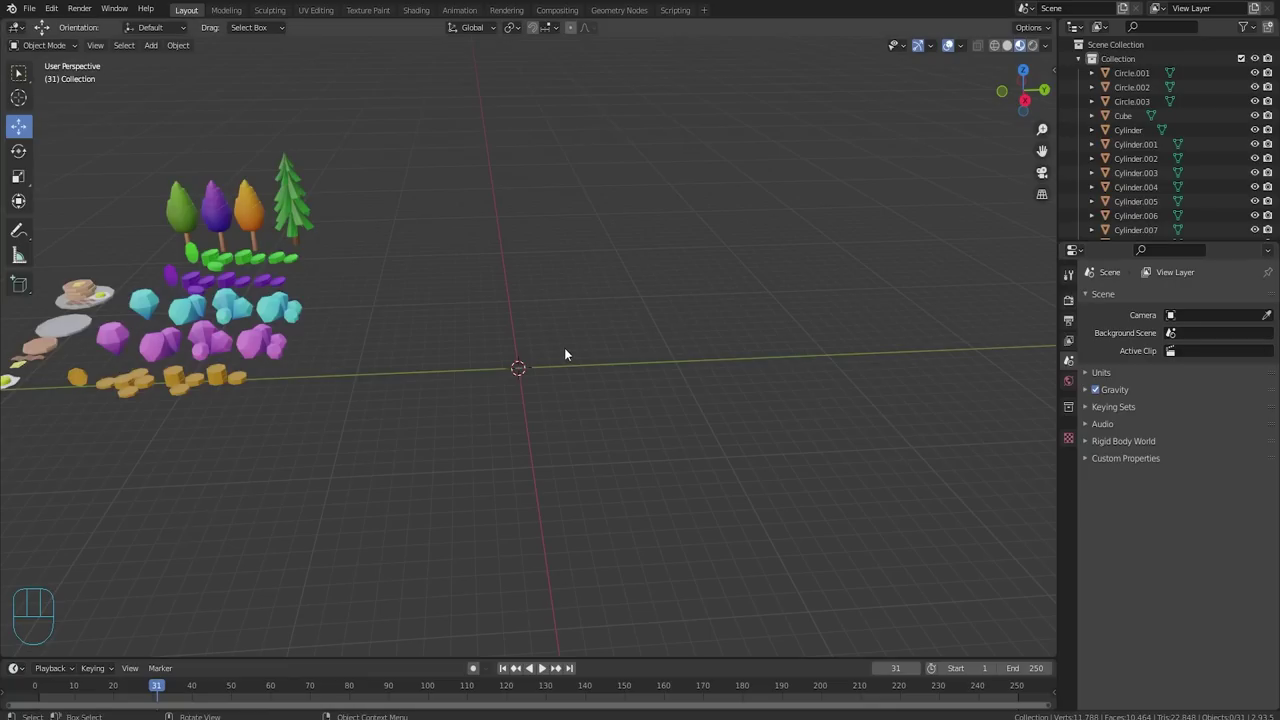
Orbit around the existing trees, gems and breakfast props to look the asset set over.
{"action": "left_click_drag", "start_coordinate": [473, 340], "coordinate": [442, 303]}
{"action": "scroll", "scroll_direction": "up", "scroll_amount": 3}
{"action": "left_click_drag", "start_coordinate": [402, 322], "coordinate": [708, 341]}
{"action": "left_click_drag", "start_coordinate": [534, 351], "coordinate": [534, 411]}
{"action": "left_click_drag", "start_coordinate": [385, 338], "coordinate": [587, 348]}
{"action": "scroll", "scroll_direction": "up", "scroll_amount": 3}
{"action": "left_click_drag", "start_coordinate": [475, 328], "coordinate": [752, 345]}
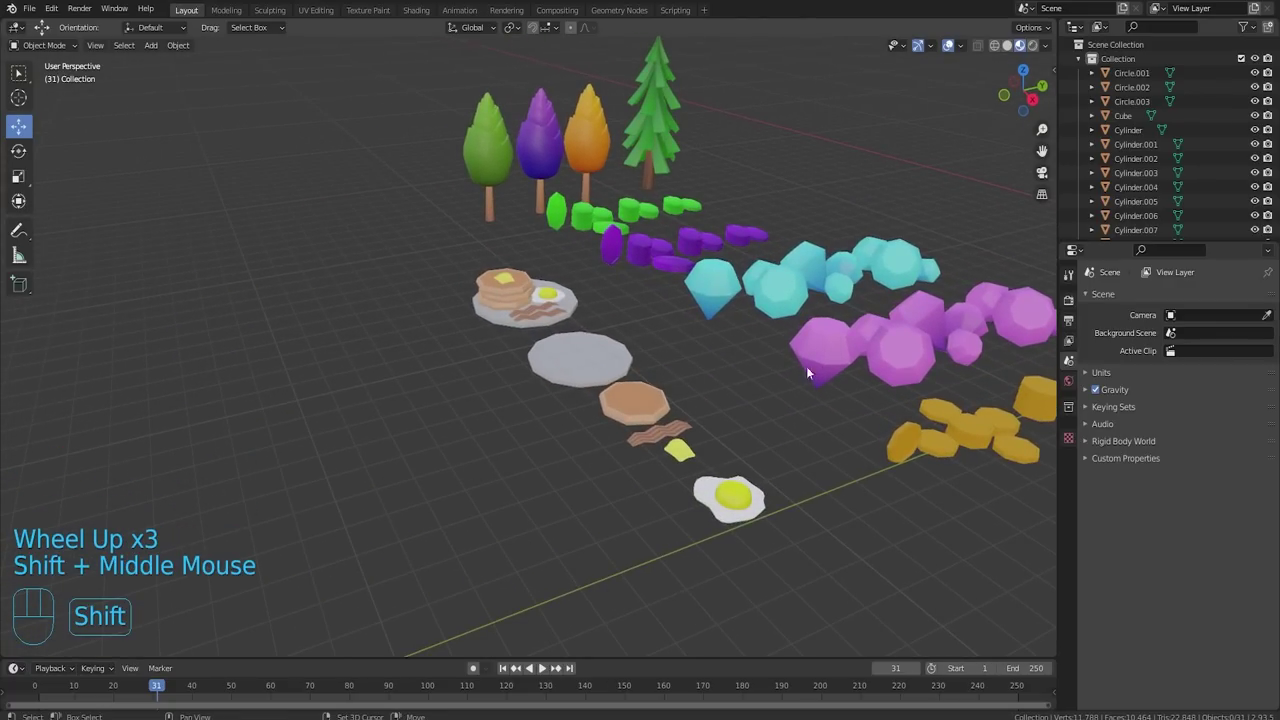
{"action": "left_click_drag", "start_coordinate": [821, 361], "coordinate": [423, 358]}
{"action": "middle_click", "coordinate": [667, 329]}
{"action": "left_click_drag", "start_coordinate": [758, 351], "coordinate": [604, 351]}
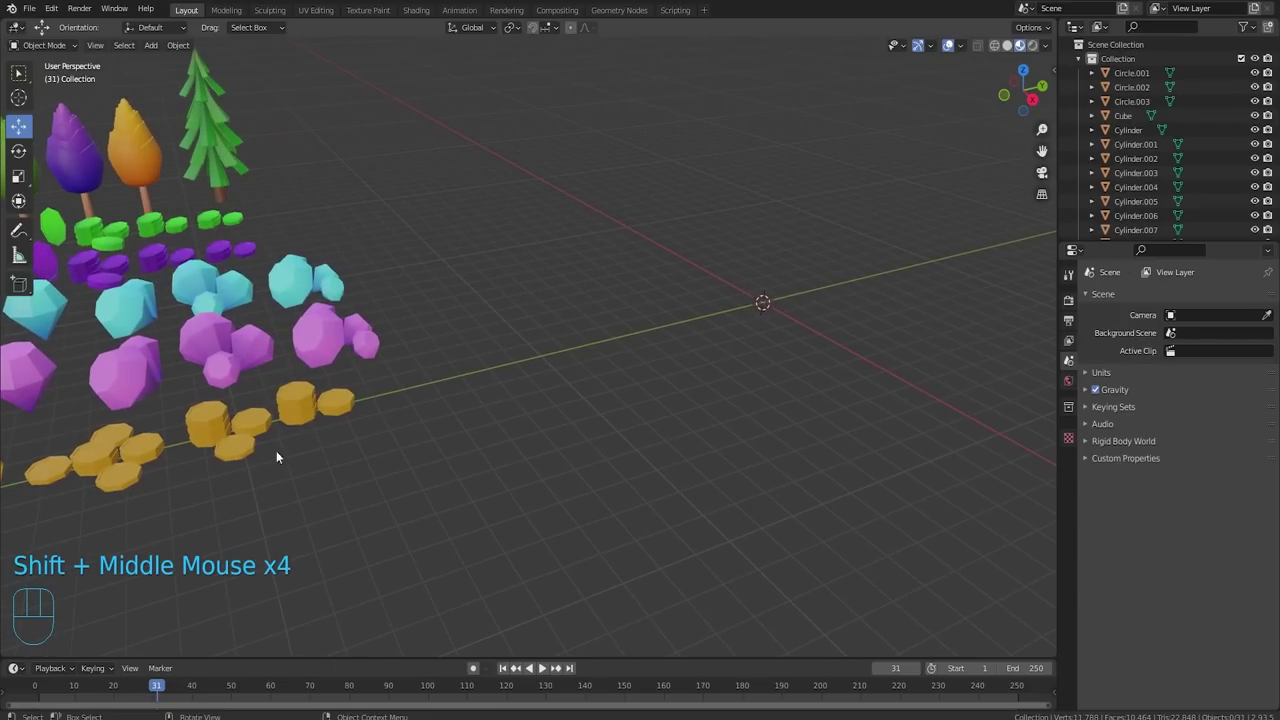
Frame an empty patch of grid near the origin and bring up the Add menu for a new mesh.
{"action": "left_click_drag", "start_coordinate": [109, 585], "coordinate": [79, 547]}
{"action": "scroll", "scroll_direction": "down", "scroll_amount": 3}
{"action": "left_click_drag", "start_coordinate": [333, 527], "coordinate": [175, 454]}
{"action": "left_click_drag", "start_coordinate": [411, 360], "coordinate": [470, 449]}
{"action": "left_click_drag", "start_coordinate": [525, 380], "coordinate": [676, 376]}
{"action": "left_click_drag", "start_coordinate": [612, 370], "coordinate": [526, 358]}
{"action": "left_click_drag", "start_coordinate": [557, 365], "coordinate": [657, 370]}
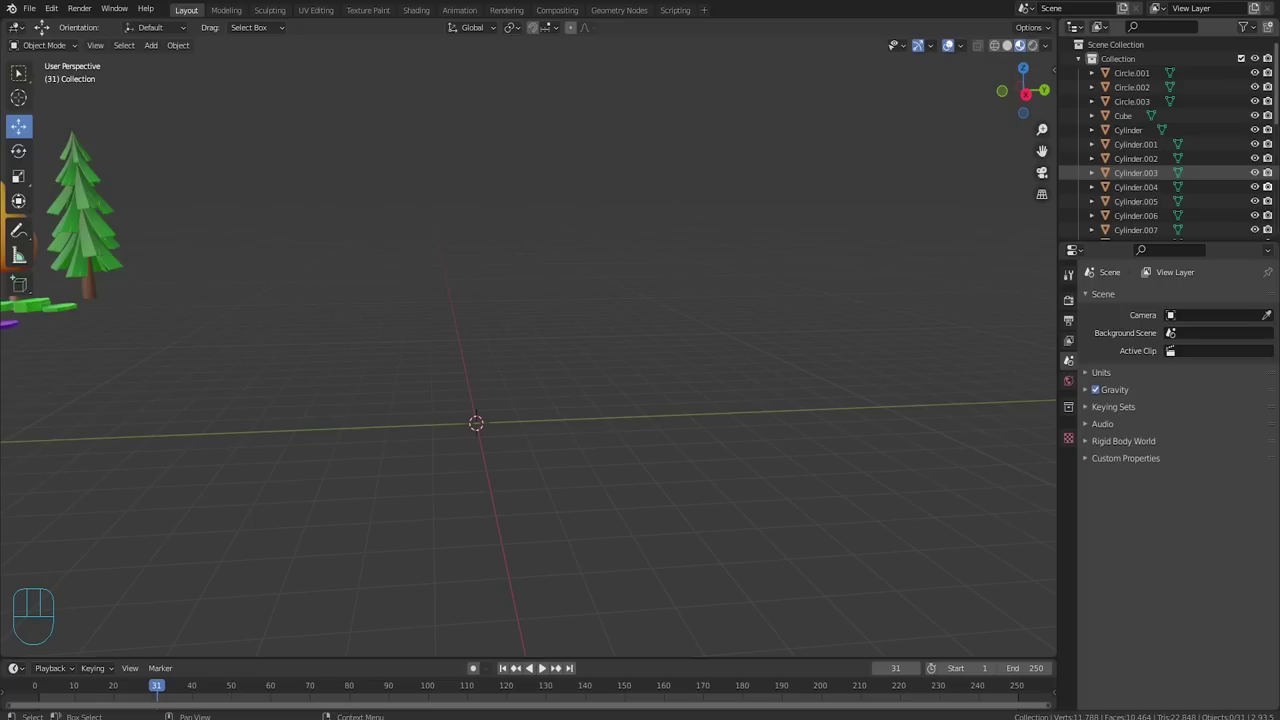
{"action": "left_click_drag", "start_coordinate": [545, 453], "coordinate": [599, 472]}
{"action": "left_click_drag", "start_coordinate": [497, 443], "coordinate": [480, 414]}
{"action": "scroll", "scroll_direction": "up", "scroll_amount": 3}
{"action": "key", "text": "shift+a"}
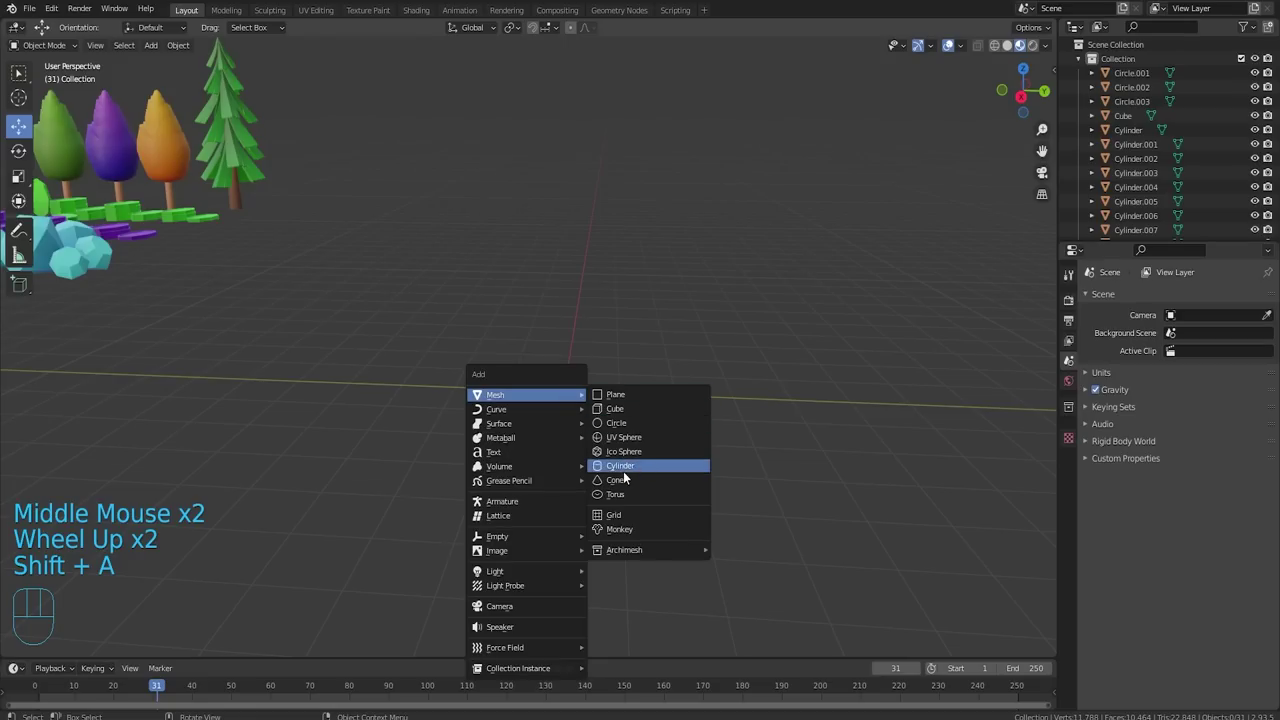
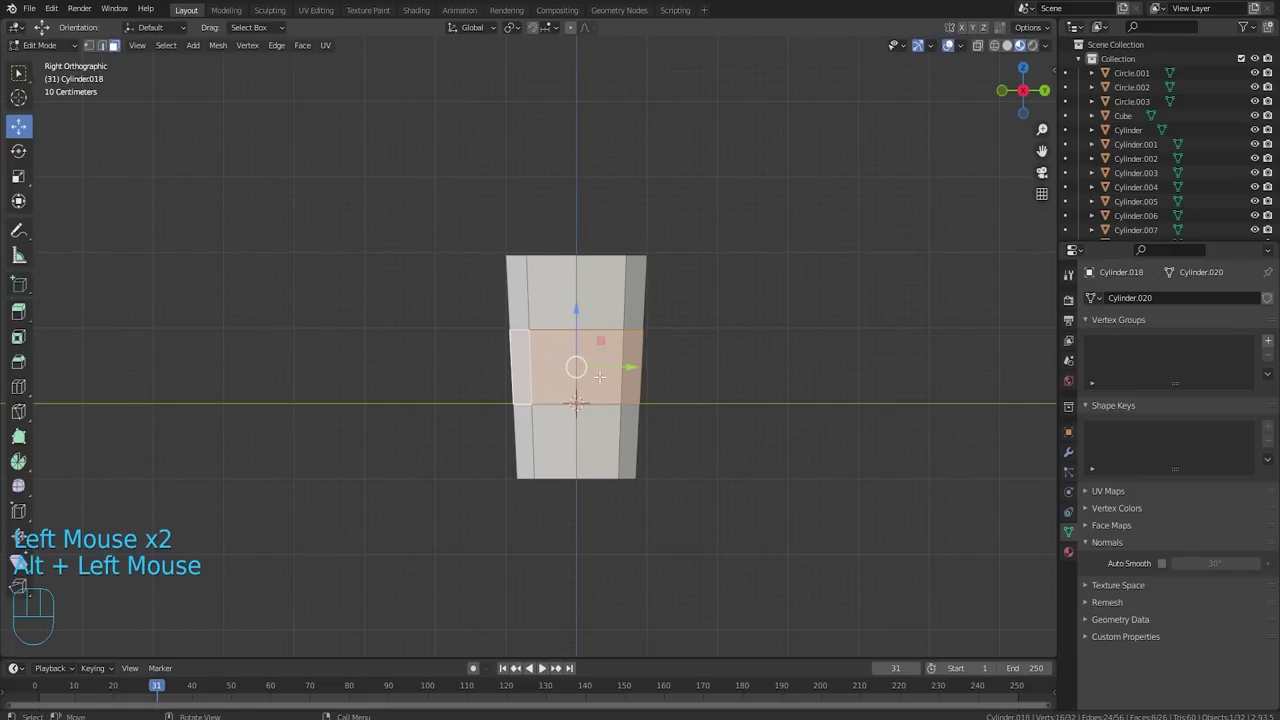
Push the cup's middle face ring outward along its normals into a raised band.
{"action": "key", "text": "alt+e"}
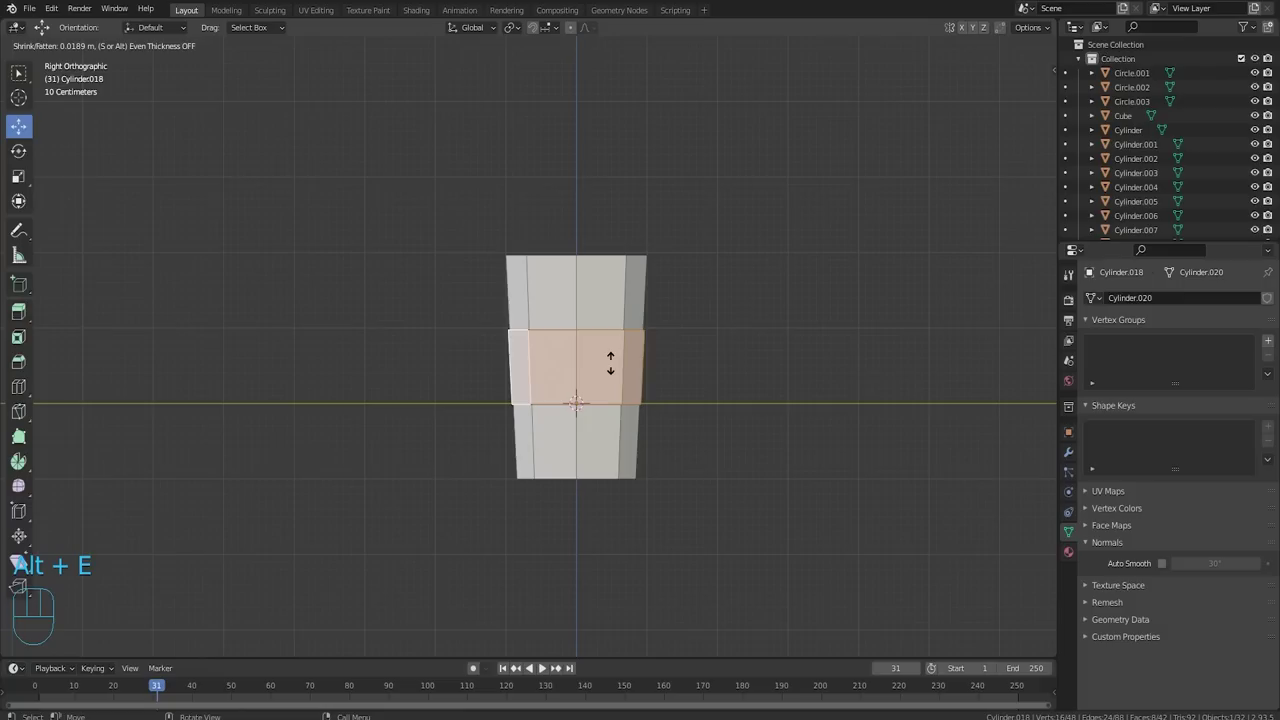
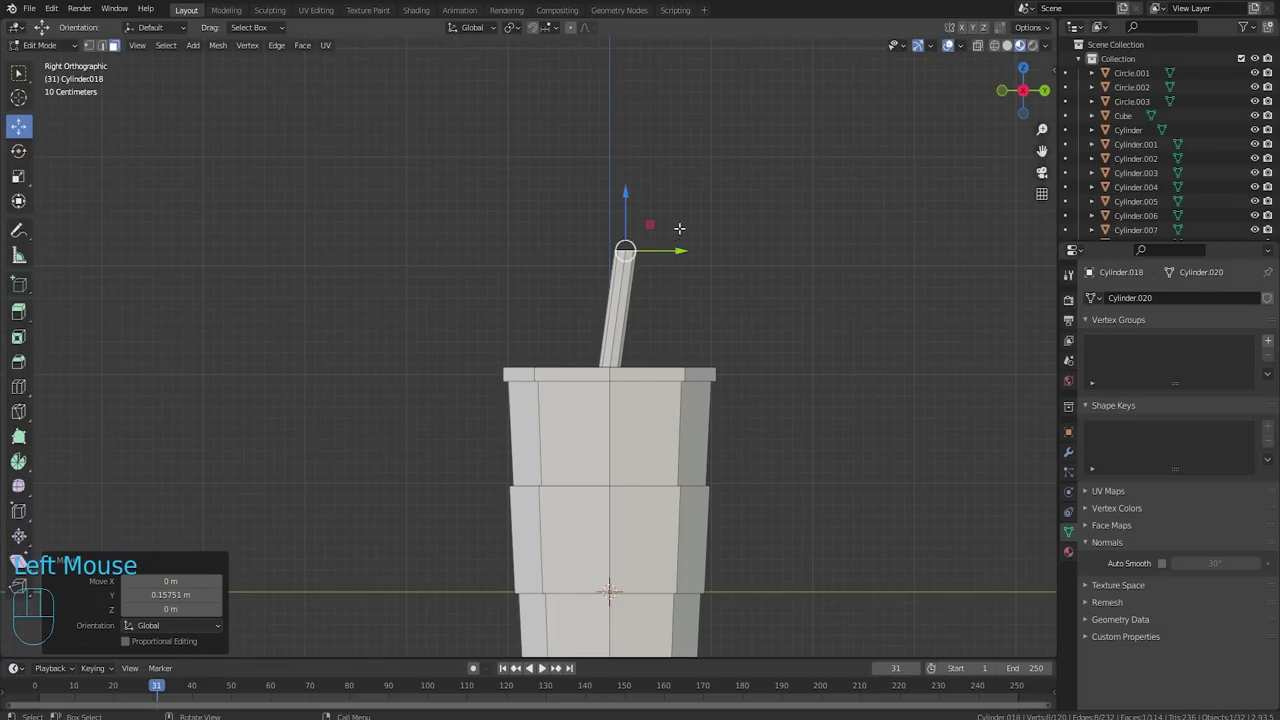
Rotate the extruded straw tip sideways to bend the straw near its top.
{"action": "key", "text": "r"}
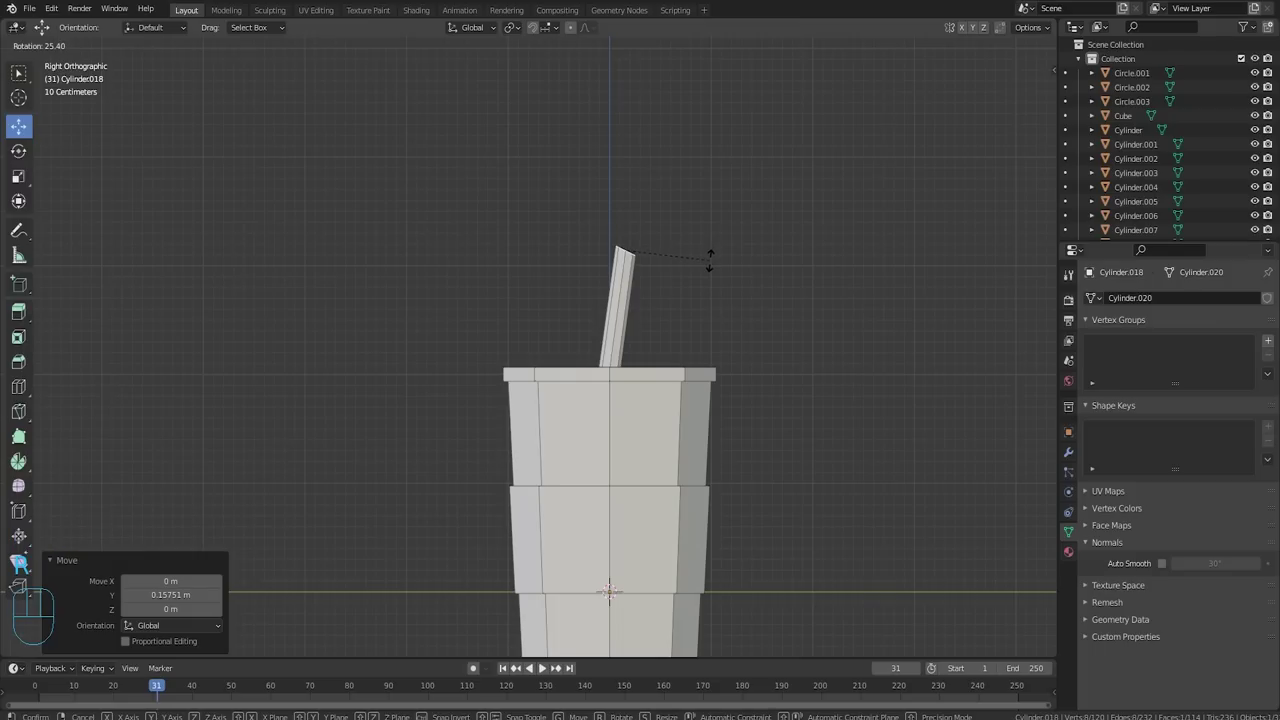
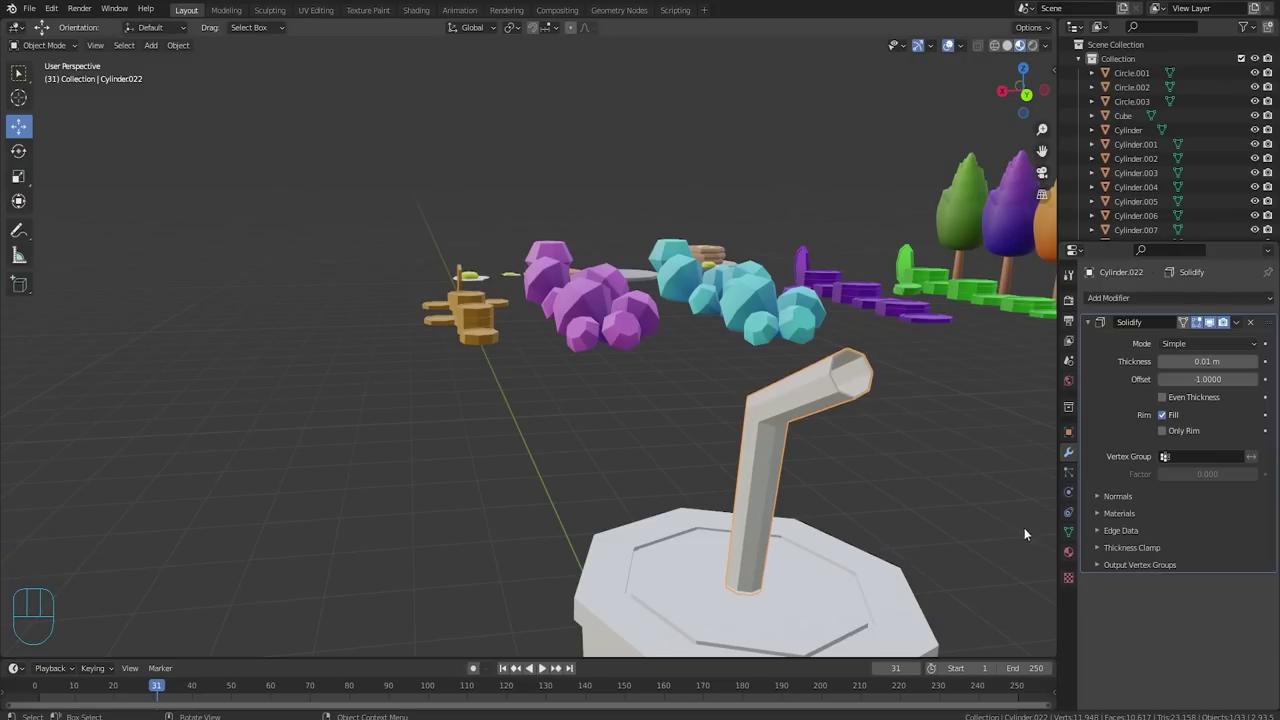
Shade the cup and straw smooth with Auto Smooth and frame a spot beside them for the napkin.
{"action": "left_click_drag", "start_coordinate": [1239, 323], "coordinate": [1185, 336]}
{"action": "key", "text": "Tab"}
{"action": "middle_click", "coordinate": [733, 434]}
{"action": "scroll", "scroll_direction": "down", "scroll_amount": 3}
{"action": "left_click", "coordinate": [557, 503]}
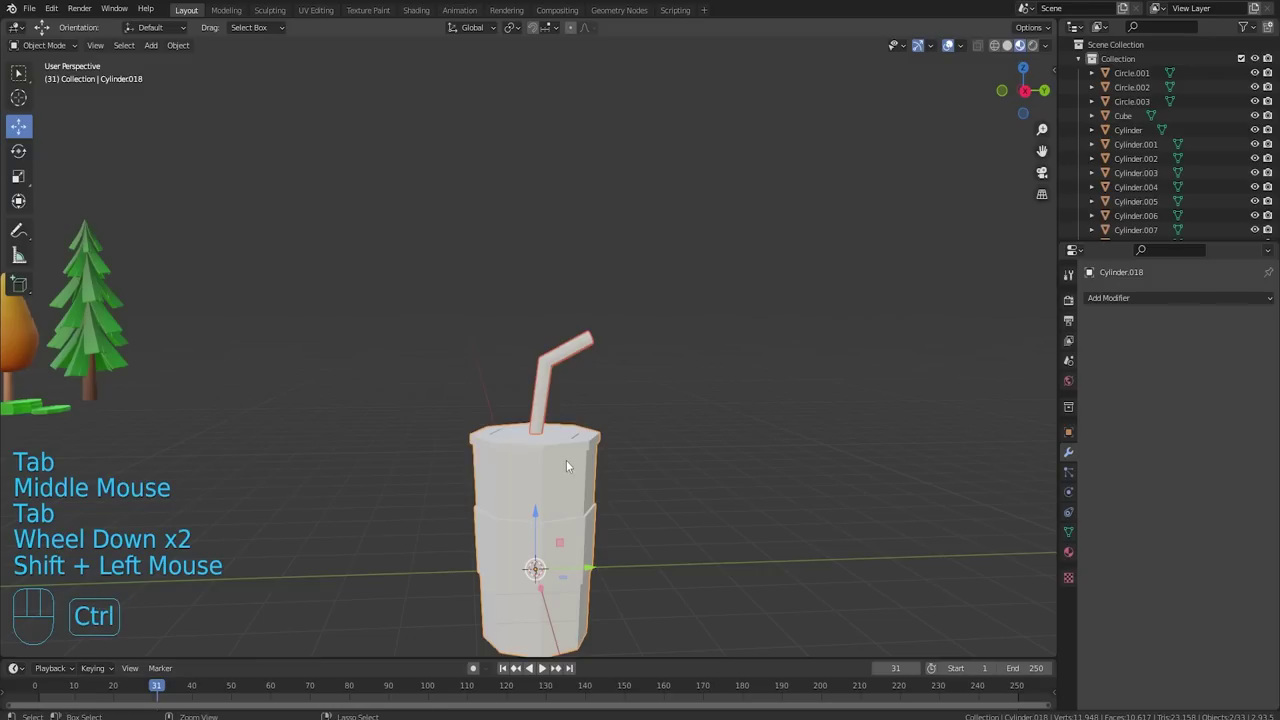
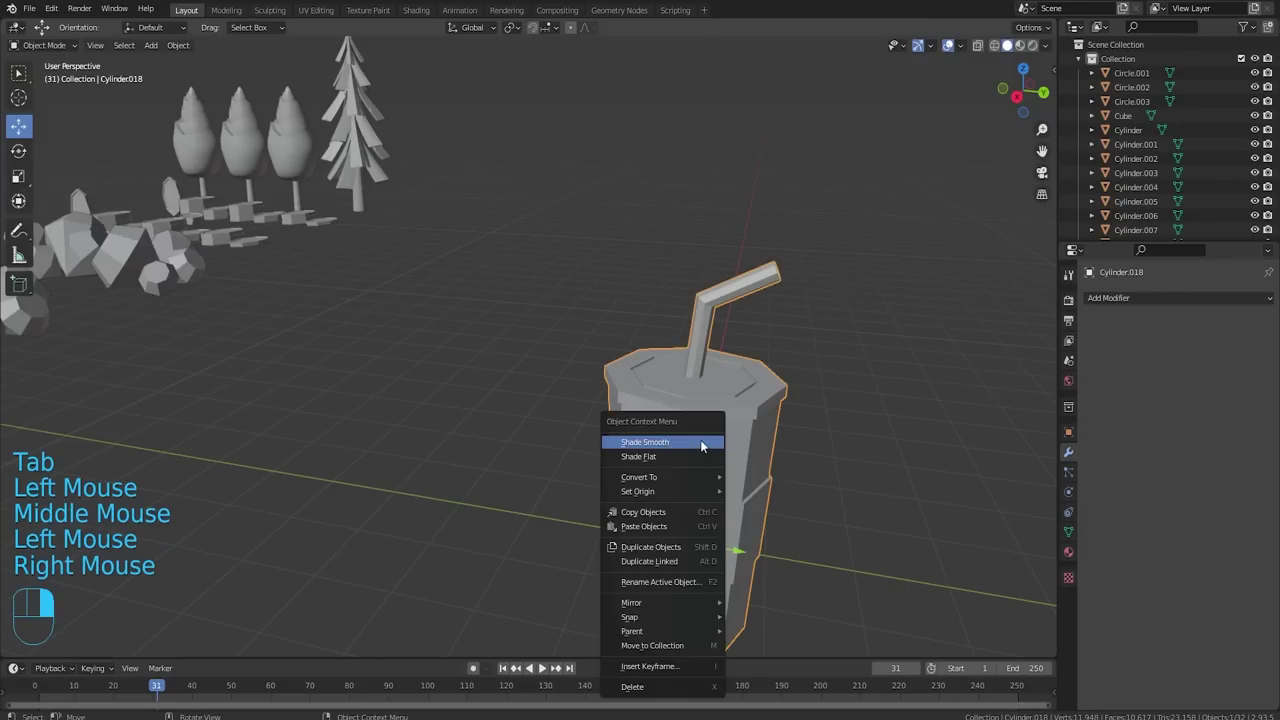
{"action": "left_click", "coordinate": [855, 441]}
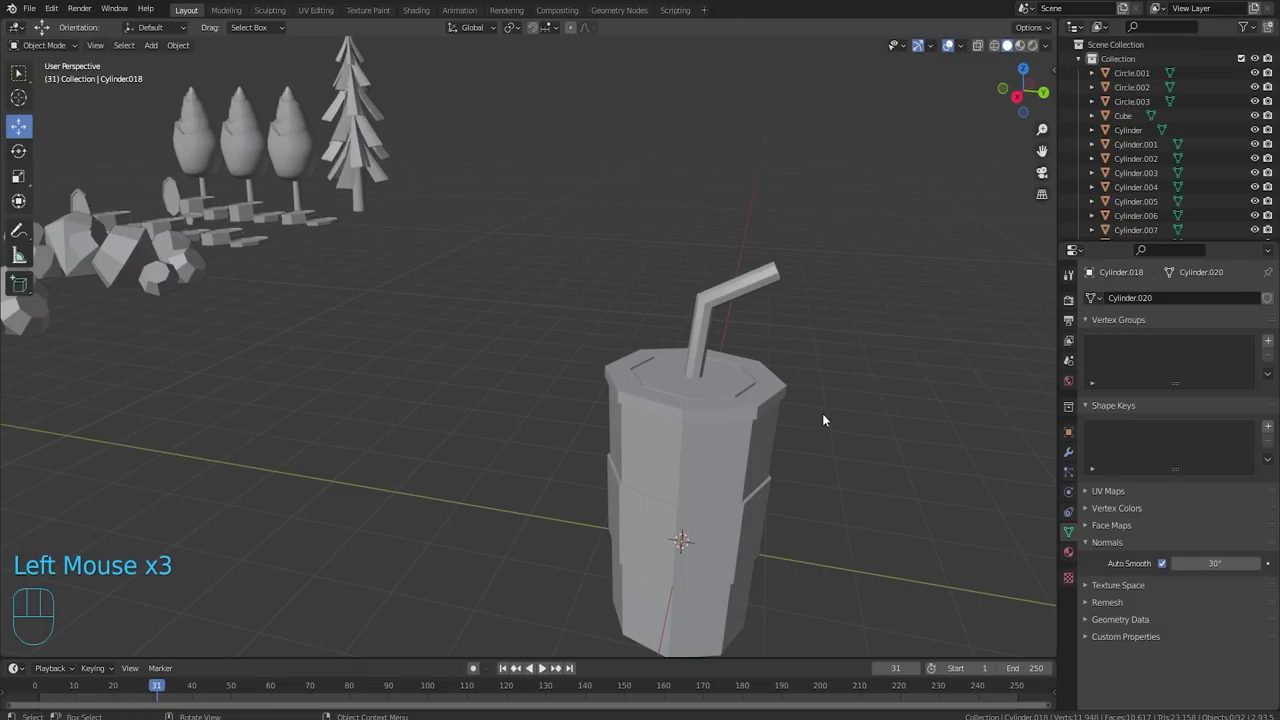
{"action": "left_click_drag", "start_coordinate": [865, 472], "coordinate": [750, 374]}
{"action": "scroll", "scroll_direction": "down", "scroll_amount": 3}
{"action": "left_click", "coordinate": [557, 407]}
{"action": "scroll", "scroll_direction": "down", "scroll_amount": 3}
{"action": "left_click_drag", "start_coordinate": [602, 411], "coordinate": [480, 387]}
{"action": "scroll", "scroll_direction": "up", "scroll_amount": 3}
Duplicate the scaled plane into several slightly rotated sheets forming a napkin pile beside the cup.
{"action": "key", "text": "shift+a"}
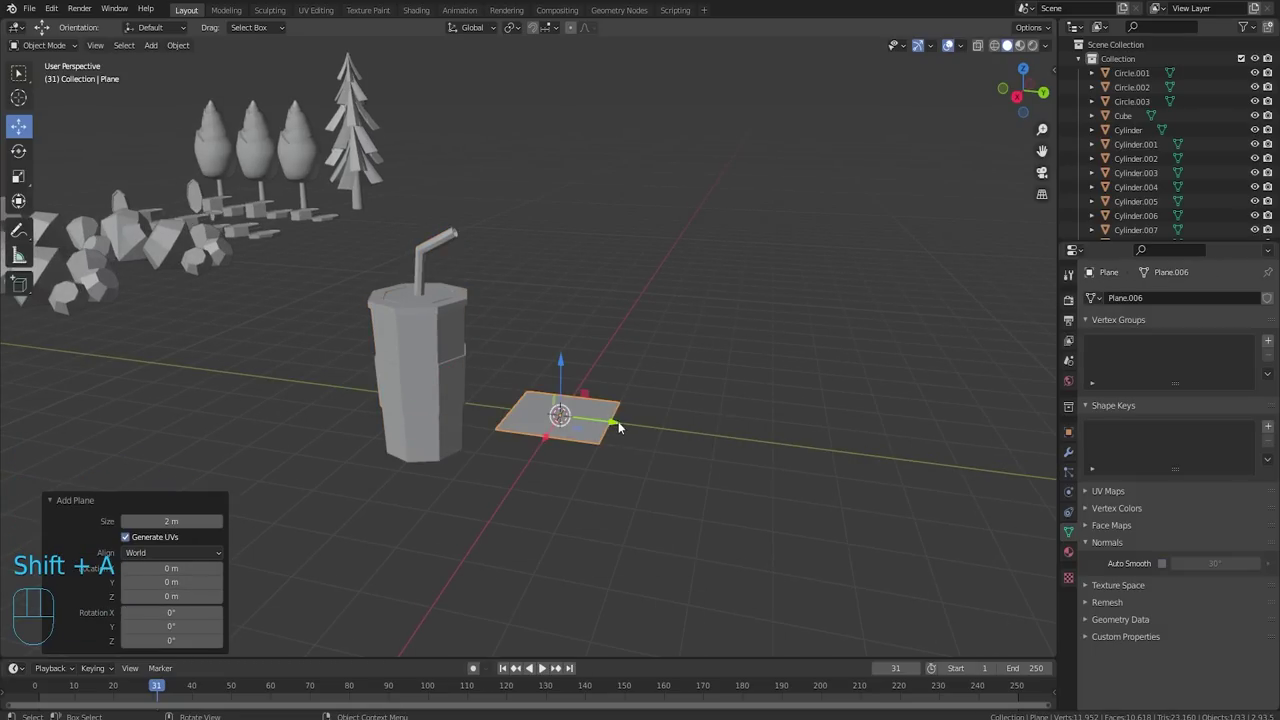
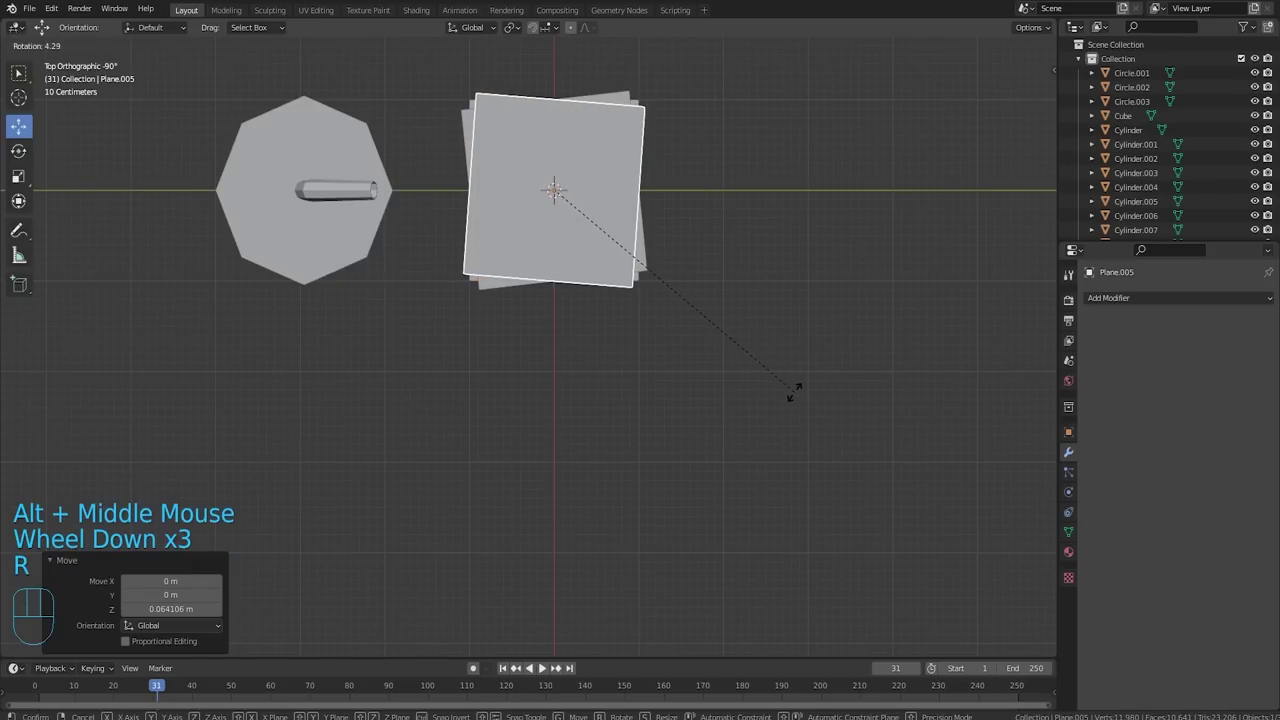
{"action": "key", "text": "Tab"}
{"action": "left_click", "coordinate": [856, 359]}
{"action": "scroll", "scroll_direction": "down", "scroll_amount": 3}
{"action": "left_click_drag", "start_coordinate": [788, 353], "coordinate": [767, 399]}
{"action": "left_click_drag", "start_coordinate": [699, 385], "coordinate": [475, 158]}
{"action": "scroll", "scroll_direction": "up", "scroll_amount": 3}
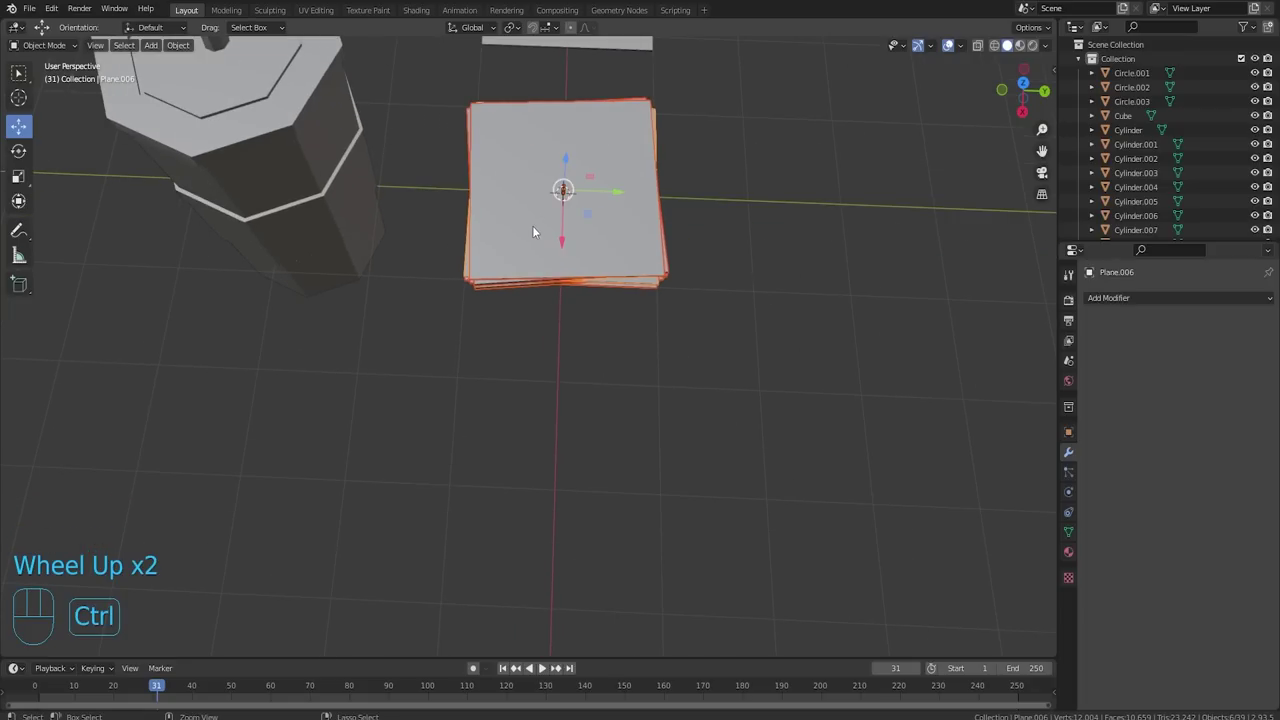
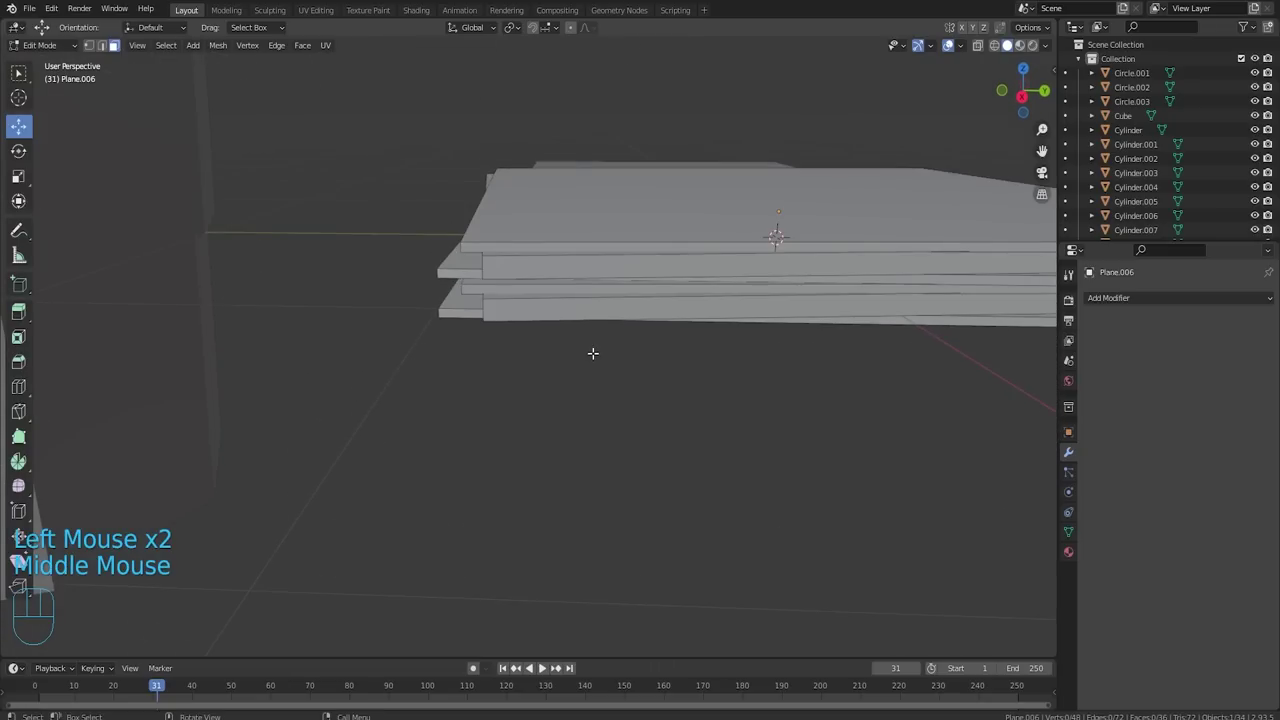
Finish thickening the napkin sheets in Edit Mode and return to Object Mode beside the piles.
{"action": "scroll", "scroll_direction": "down", "scroll_amount": 3}
{"action": "key", "text": "Tab"}
{"action": "scroll", "scroll_direction": "down", "scroll_amount": 3}
{"action": "left_click_drag", "start_coordinate": [738, 293], "coordinate": [572, 499]}
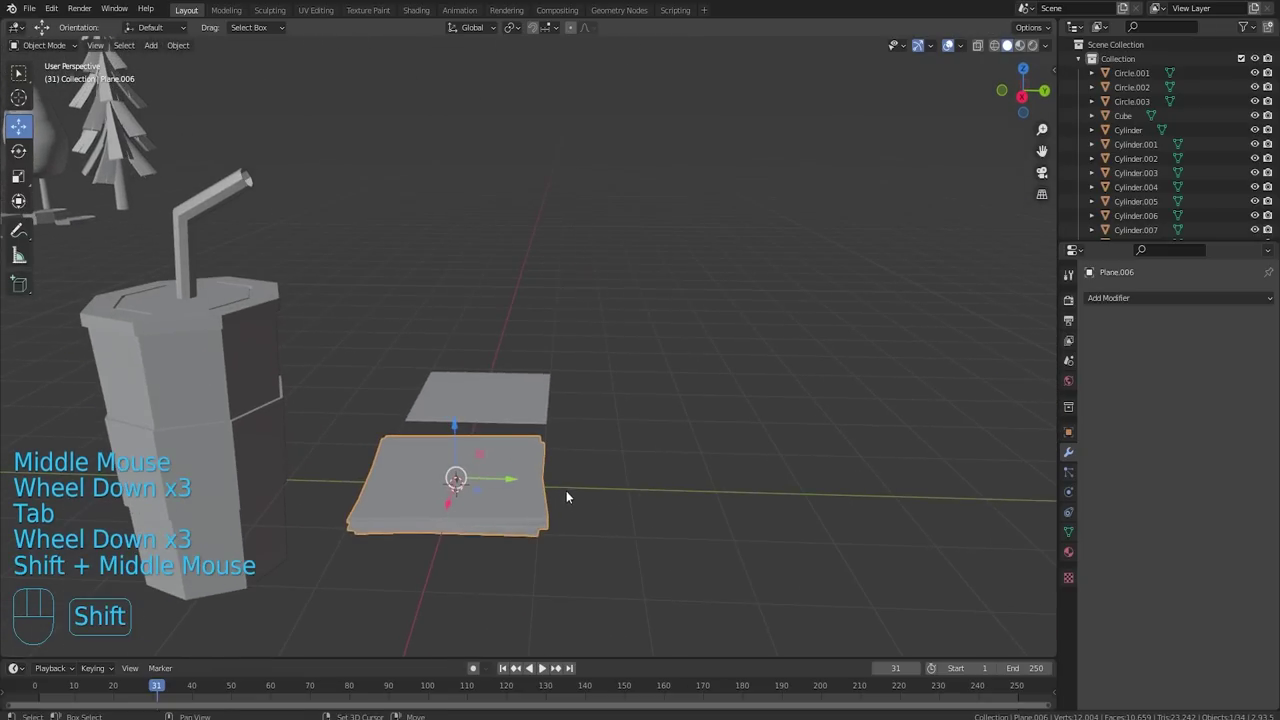
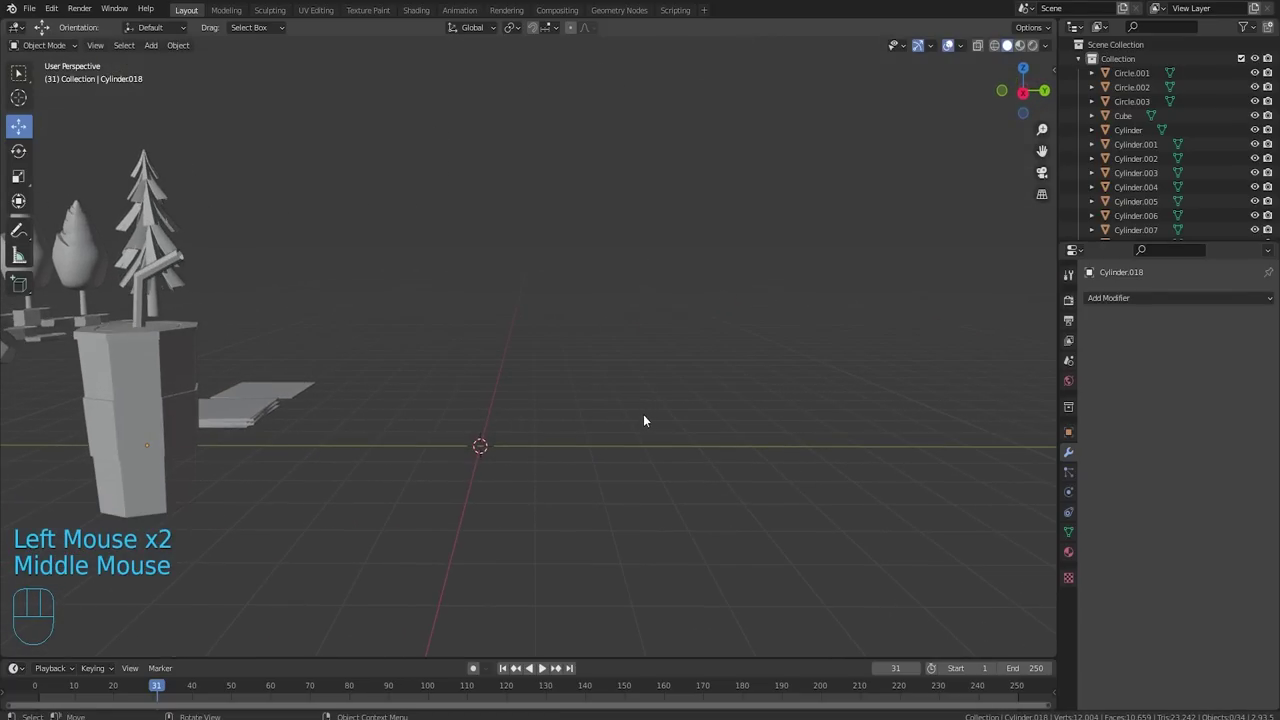
Add a cube and flatten it into a thin smooth-shaded tray slab beside the napkins.
{"action": "left_click", "coordinate": [511, 442]}
{"action": "key", "text": "shift+a"}
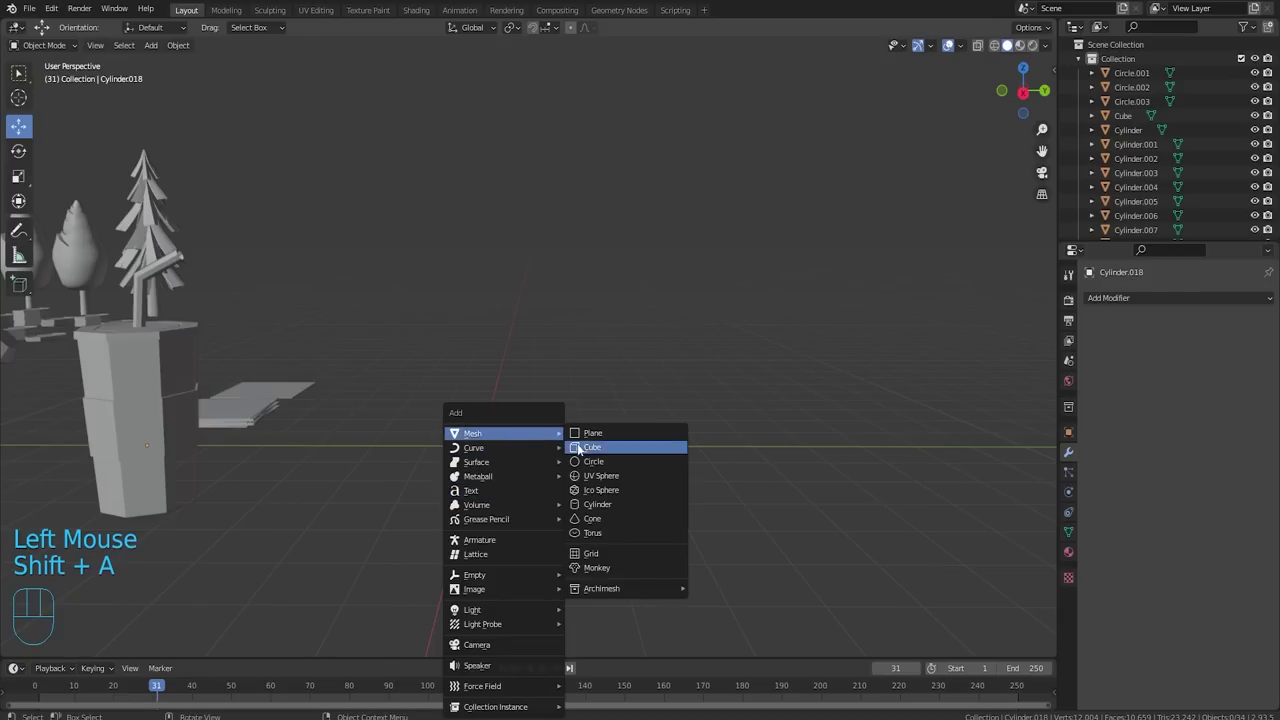
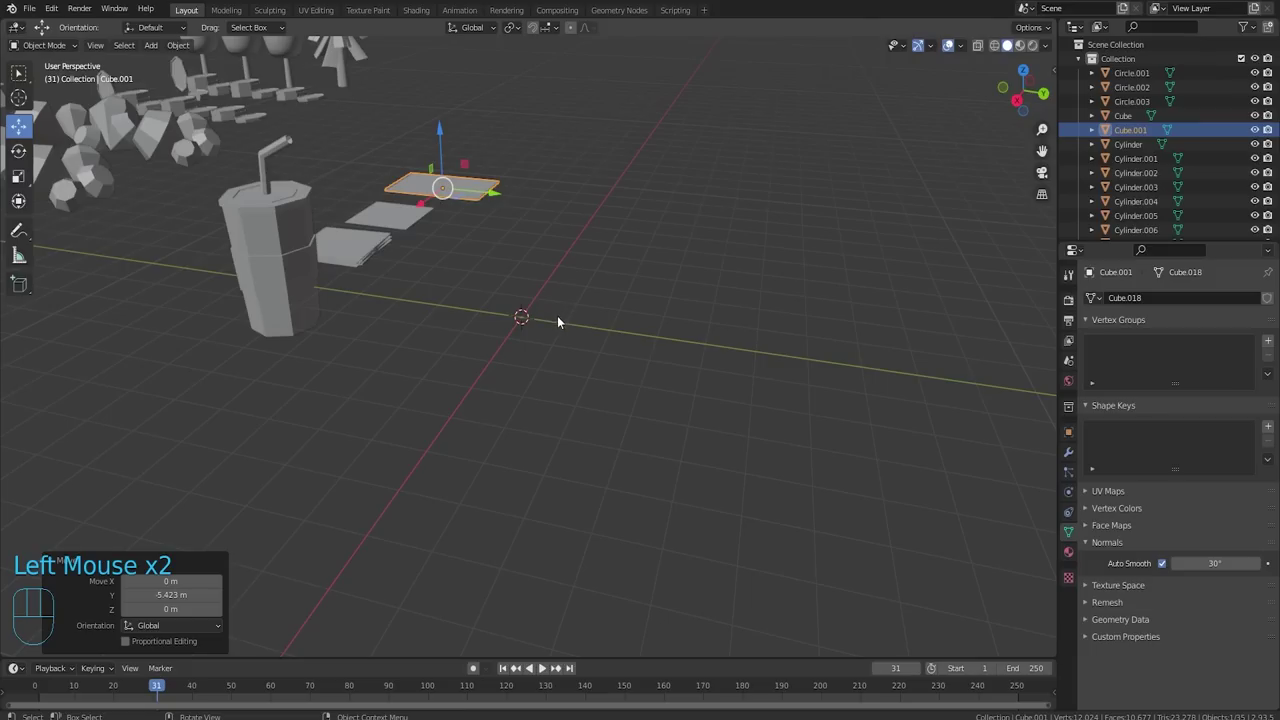
{"action": "left_click_drag", "start_coordinate": [573, 331], "coordinate": [597, 325]}
{"action": "scroll", "scroll_direction": "up", "scroll_amount": 3}
{"action": "left_click_drag", "start_coordinate": [537, 292], "coordinate": [623, 306]}
{"action": "scroll", "scroll_direction": "up", "scroll_amount": 3}
Add a cylinder disc for the bun, bevel its bottom rim and shade the bun pieces smooth.
{"action": "key", "text": "shift+a"}
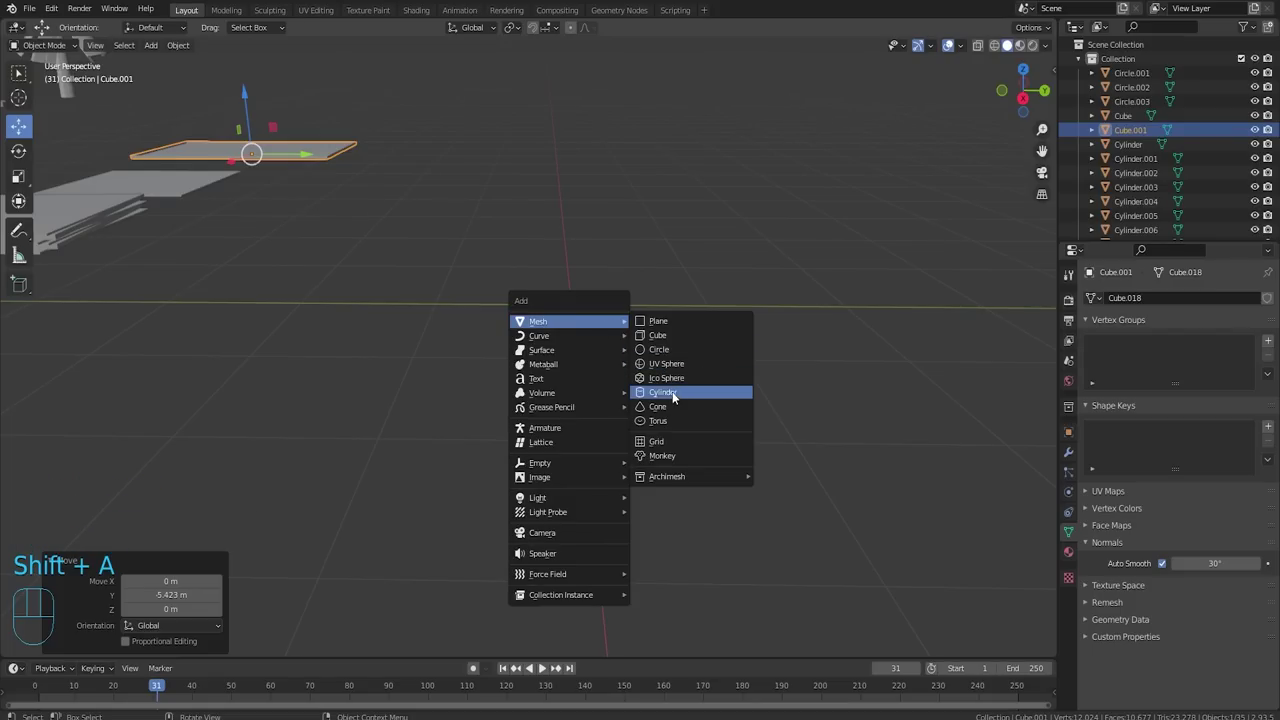
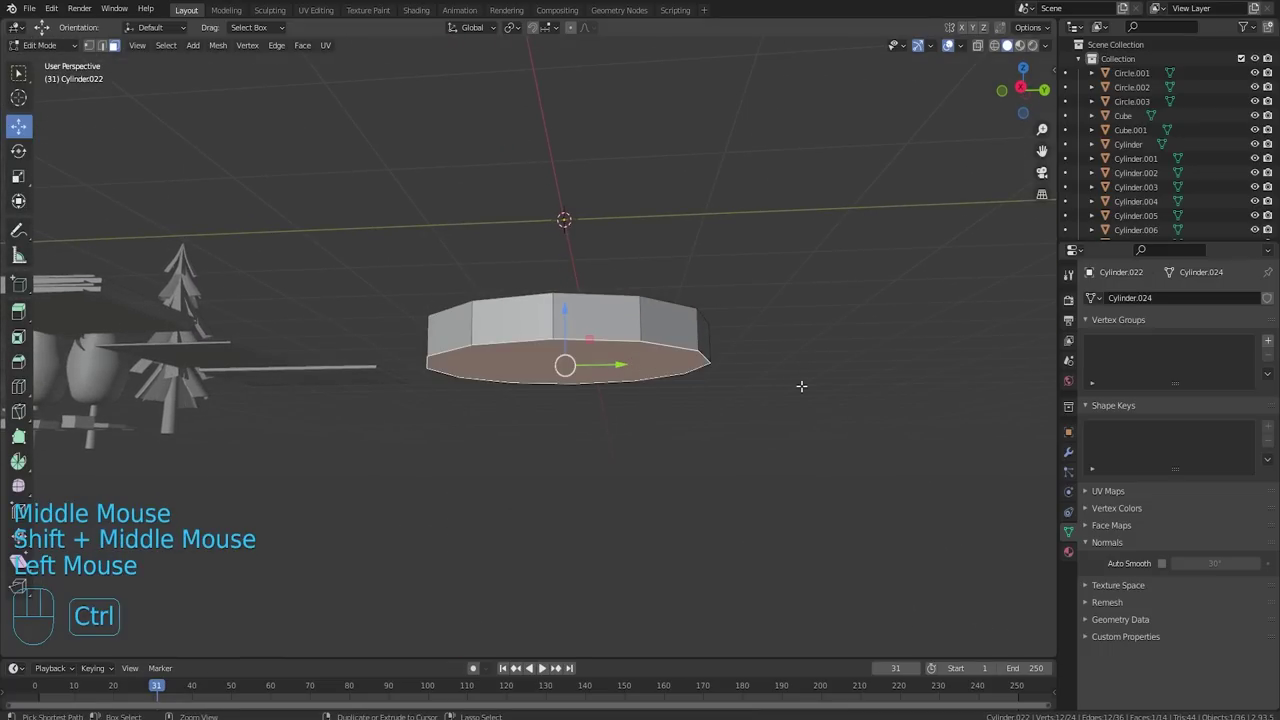
{"action": "key", "text": "ctrl+b"}
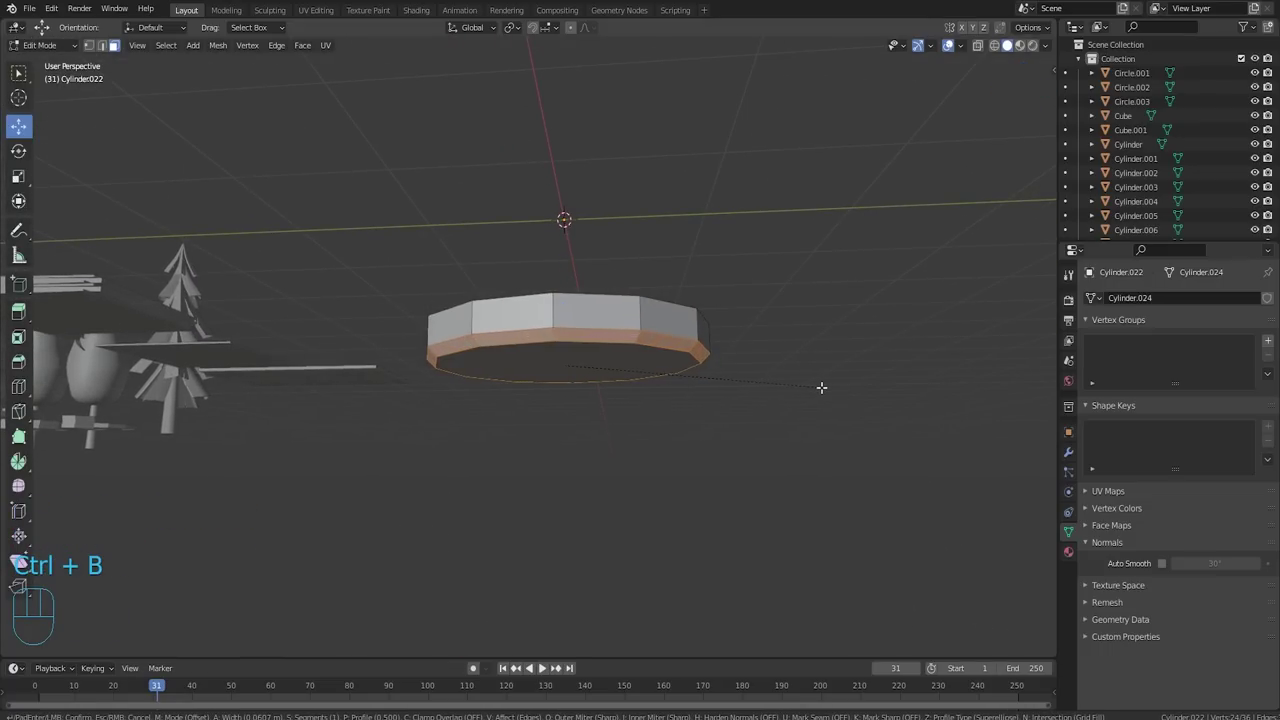
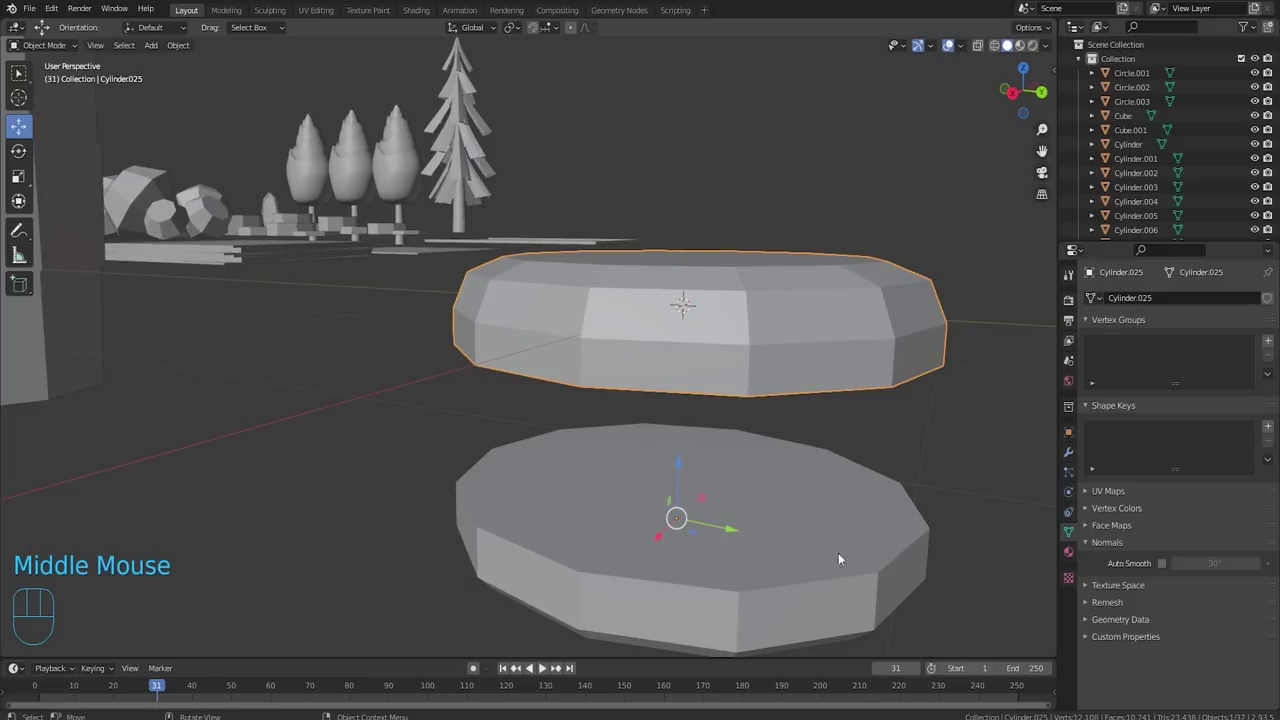
{"action": "left_click", "coordinate": [824, 602]}
{"action": "left_click_drag", "start_coordinate": [804, 544], "coordinate": [762, 453]}
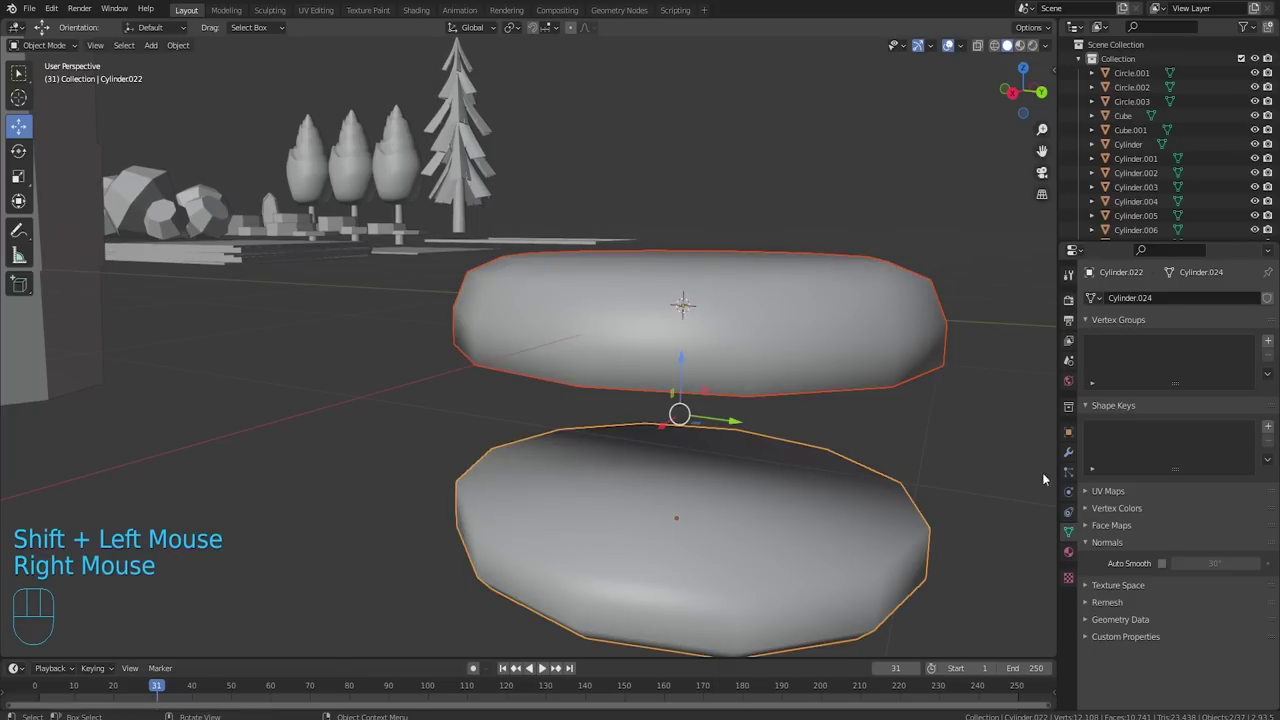
Enable Auto Smooth on the upper bun alone and raise it high above the base disc.
{"action": "left_click", "coordinate": [1167, 563]}
{"action": "left_click", "coordinate": [787, 331]}
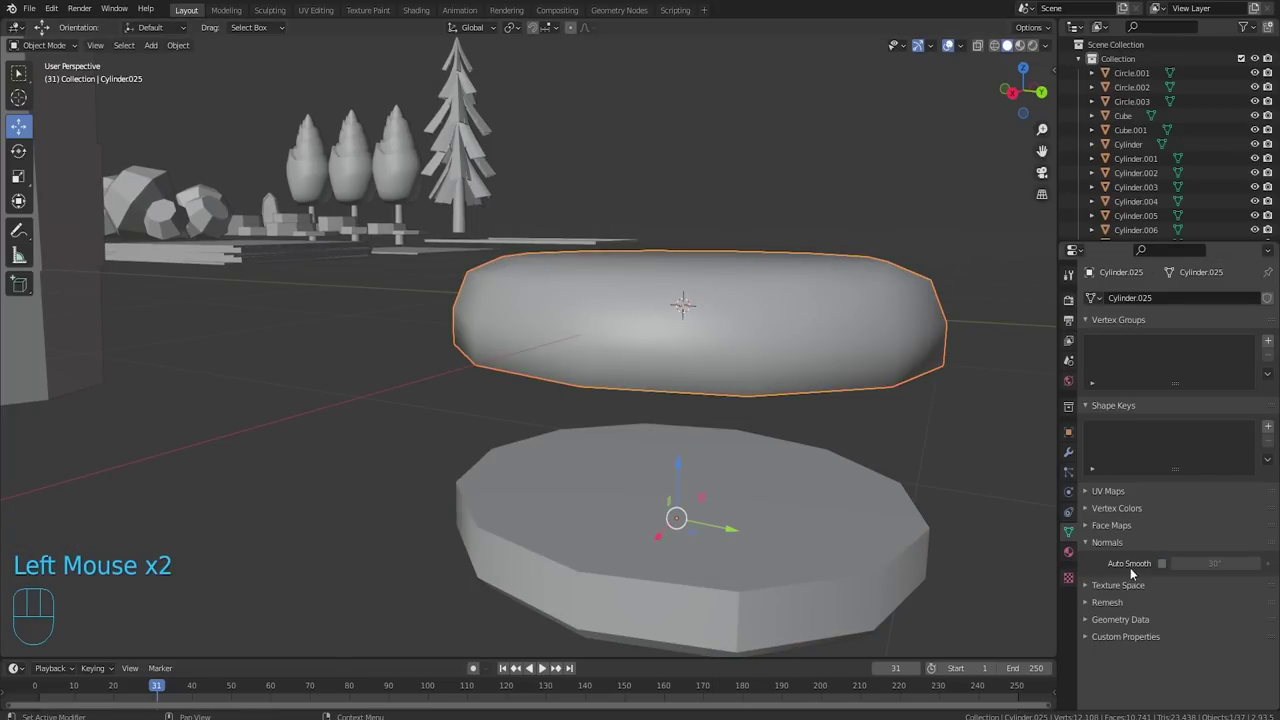
{"action": "left_click", "coordinate": [592, 322]}
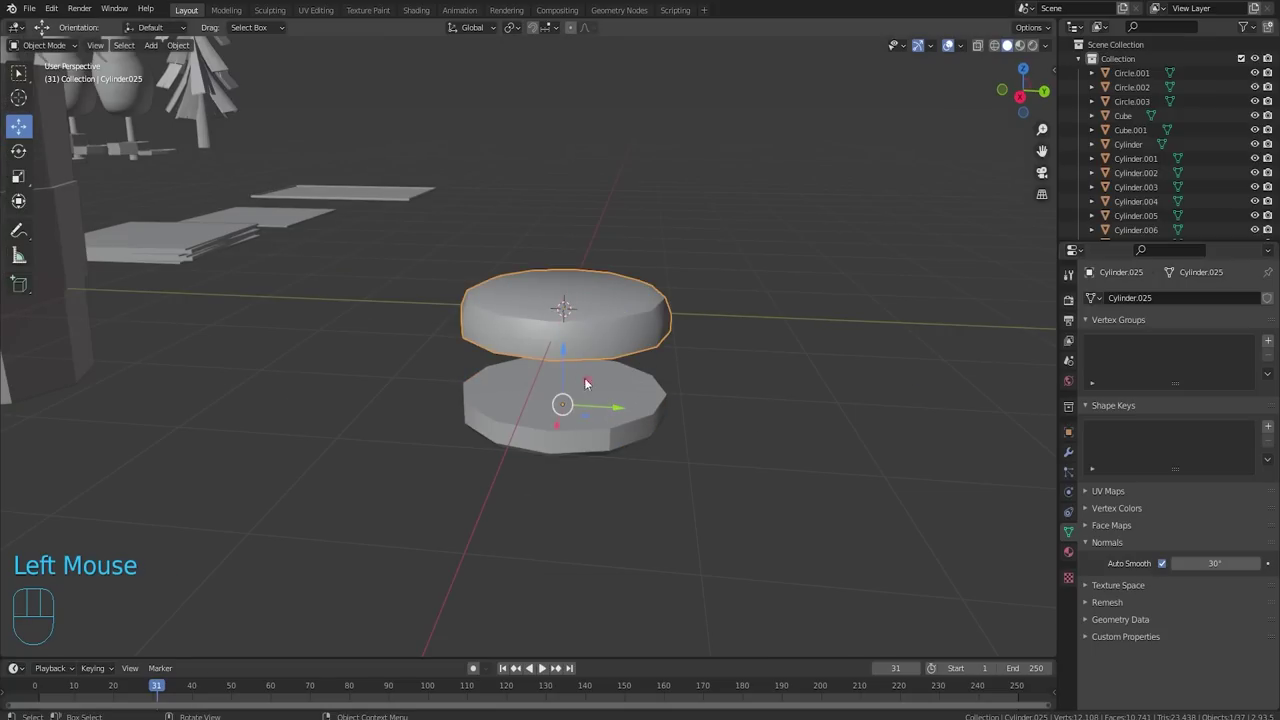
{"action": "left_click_drag", "start_coordinate": [566, 364], "coordinate": [579, 98]}
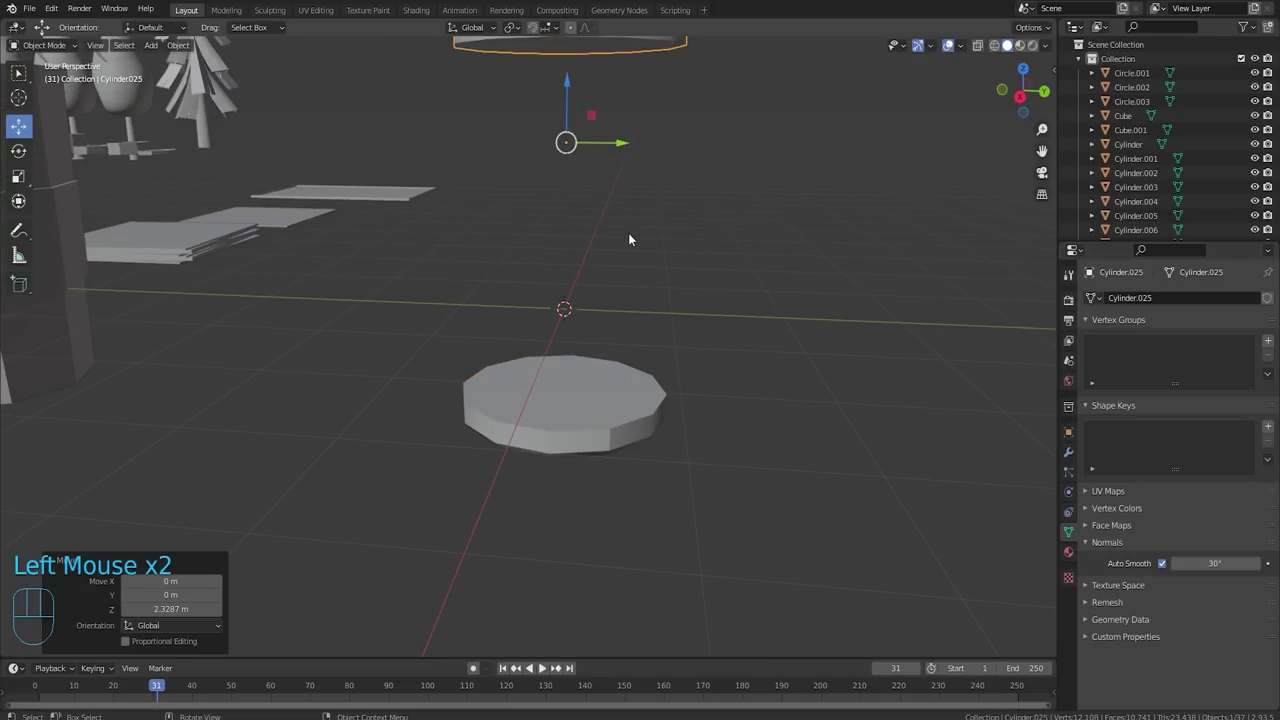
{"action": "scroll", "scroll_direction": "up", "scroll_amount": 3}
Add a new cylinder and scale it down along Z into a flat disc.
{"action": "key", "text": "shift+a"}
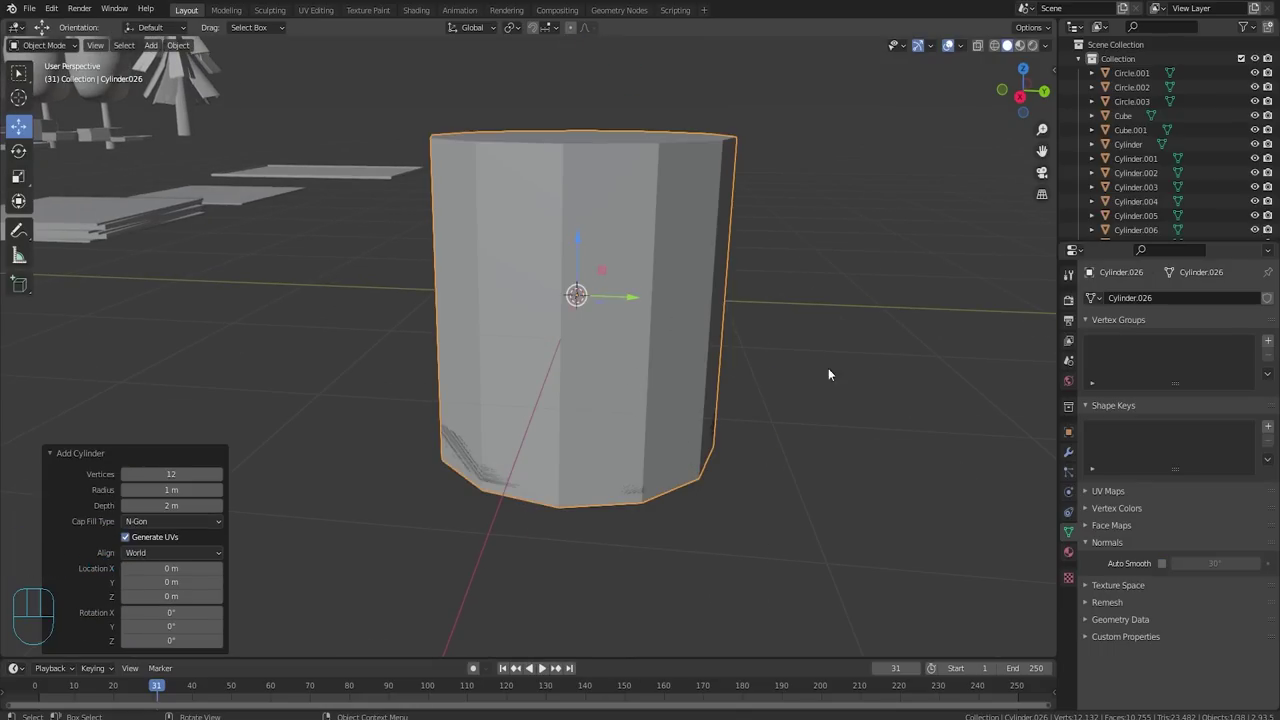
{"action": "key", "text": "s"}
{"action": "key", "text": "z"}
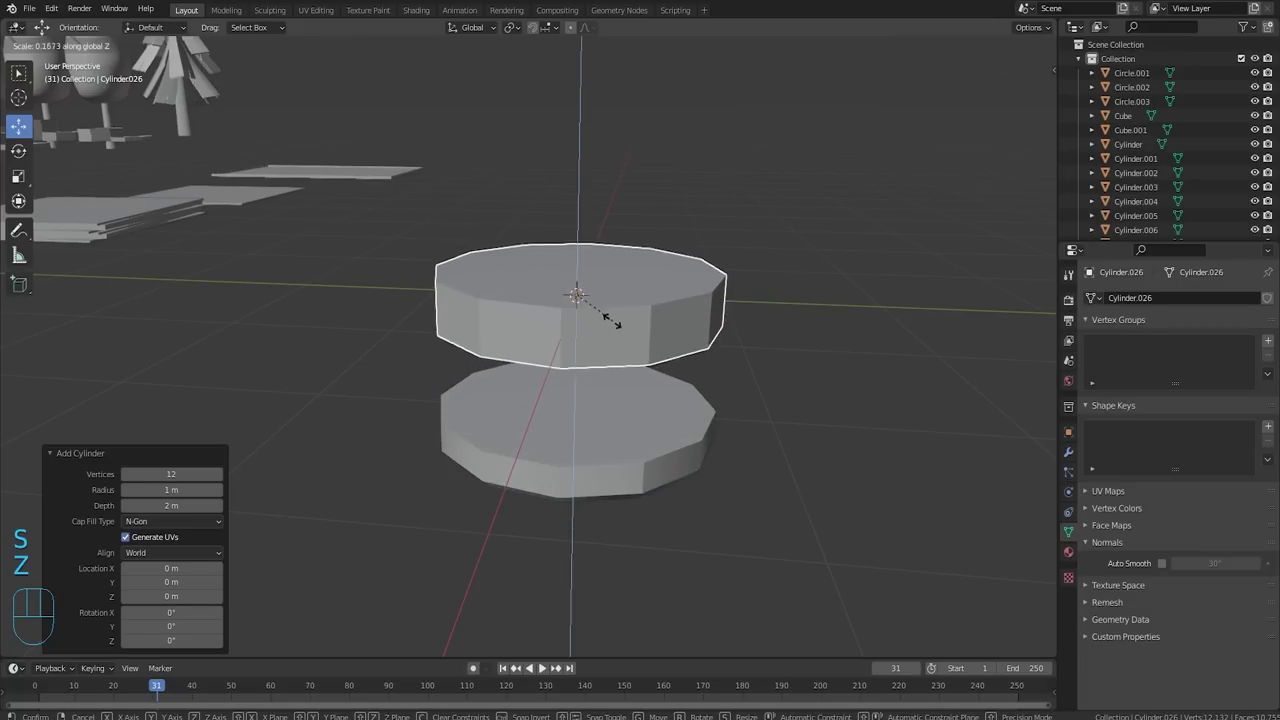
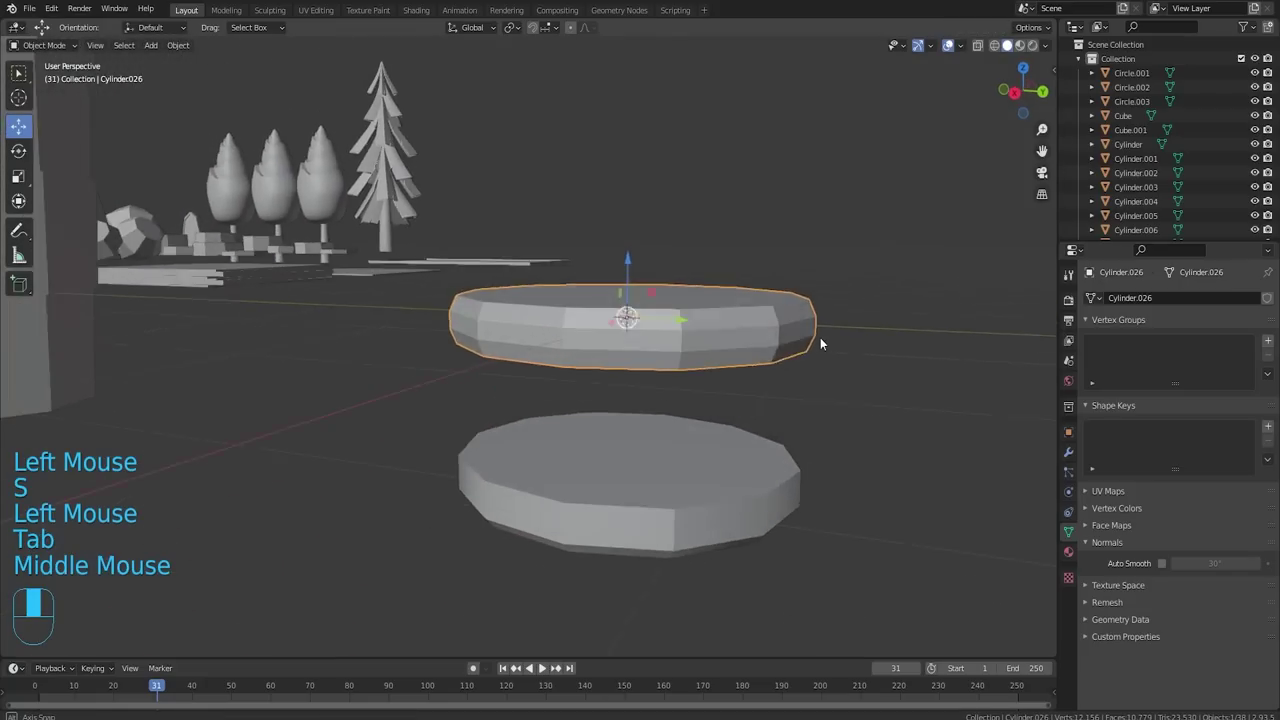
Shade the flattened disc smooth with Auto Smooth and lower it onto the base bun.
{"action": "left_click", "coordinate": [754, 331]}
{"action": "right_click", "coordinate": [754, 330]}
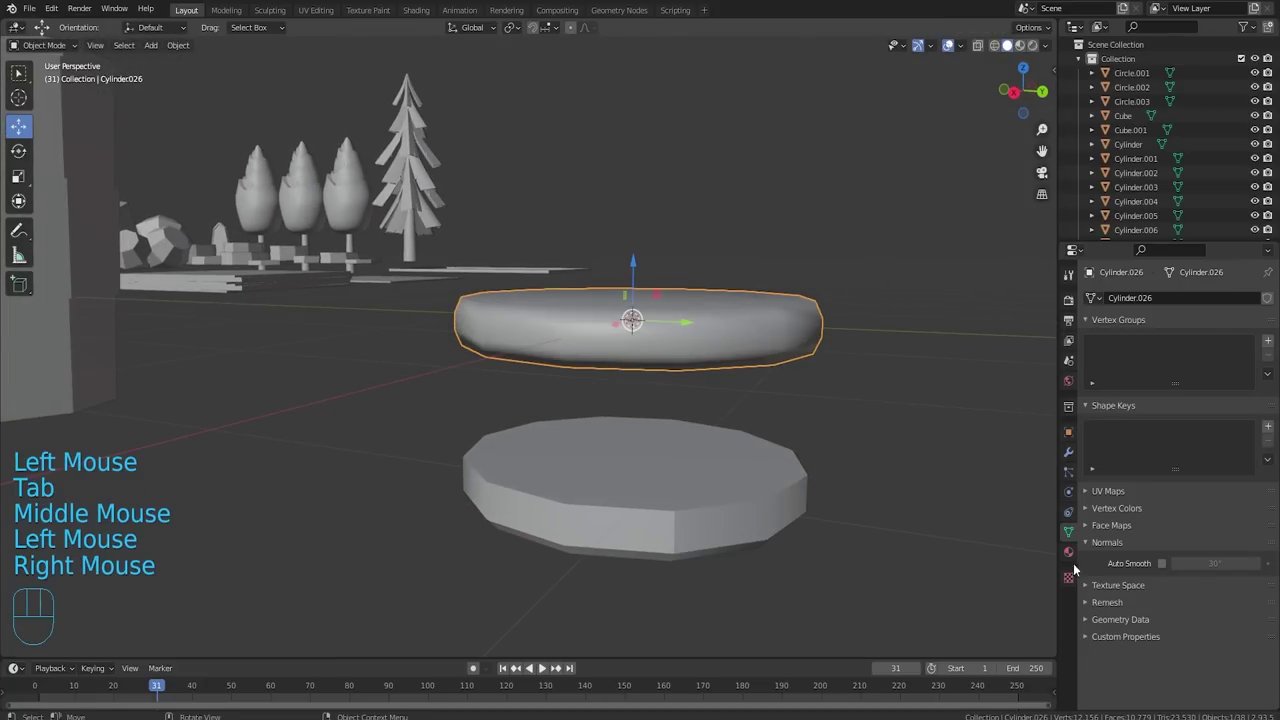
{"action": "double_click", "coordinate": [1155, 564]}
{"action": "scroll", "scroll_direction": "down", "scroll_amount": 3}
{"action": "left_click_drag", "start_coordinate": [609, 290], "coordinate": [623, 377]}
{"action": "left_click_drag", "start_coordinate": [651, 432], "coordinate": [694, 457]}
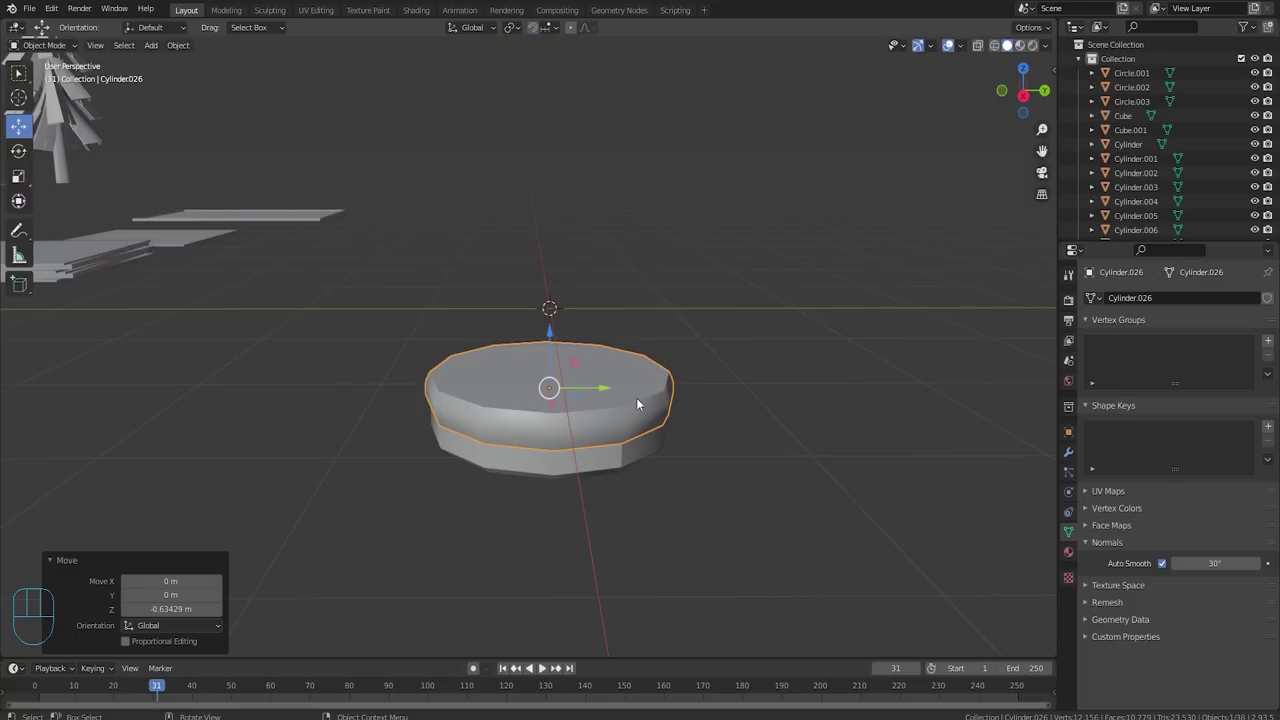
Add a plane, scale it to cheese-slice size and position it on top of the patty.
{"action": "key", "text": "shift+a"}
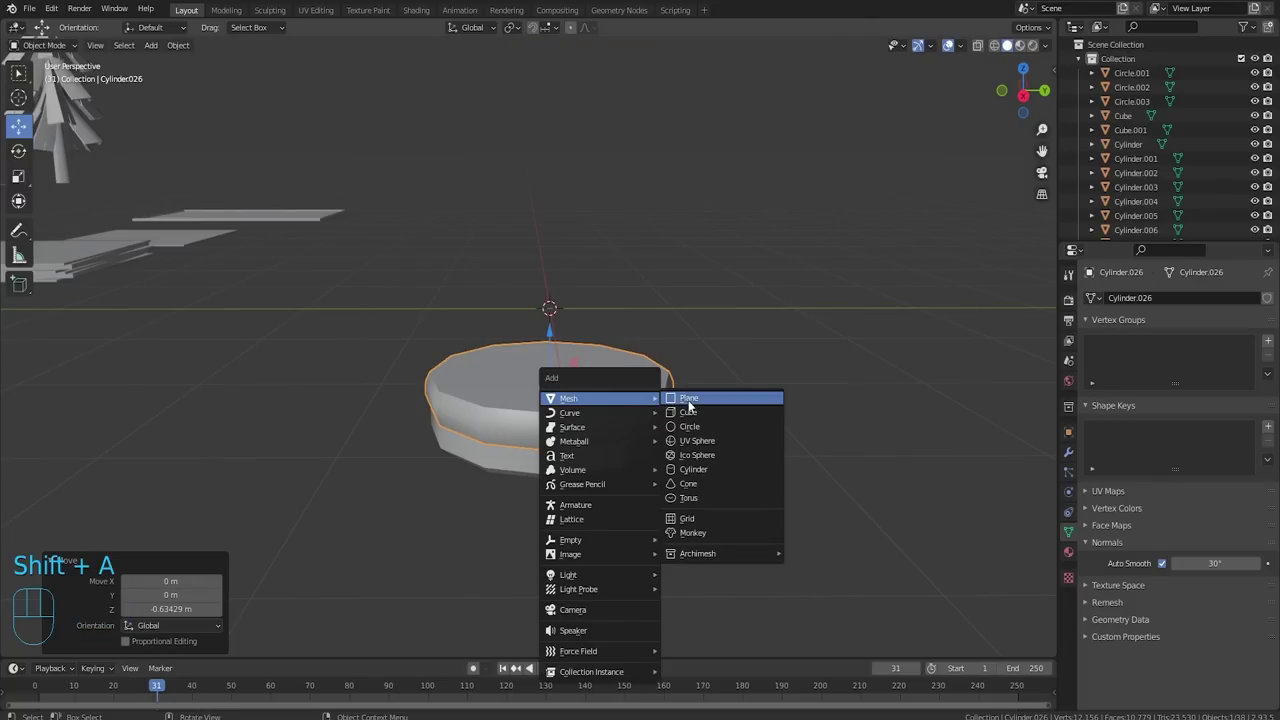
{"action": "left_click_drag", "start_coordinate": [551, 265], "coordinate": [658, 396]}
{"action": "scroll", "scroll_direction": "up", "scroll_amount": 3}
{"action": "left_click_drag", "start_coordinate": [681, 416], "coordinate": [745, 463]}
{"action": "key", "text": "s"}
{"action": "left_click", "coordinate": [853, 475]}
{"action": "left_click_drag", "start_coordinate": [787, 481], "coordinate": [748, 461]}
{"action": "left_click_drag", "start_coordinate": [751, 405], "coordinate": [752, 417]}
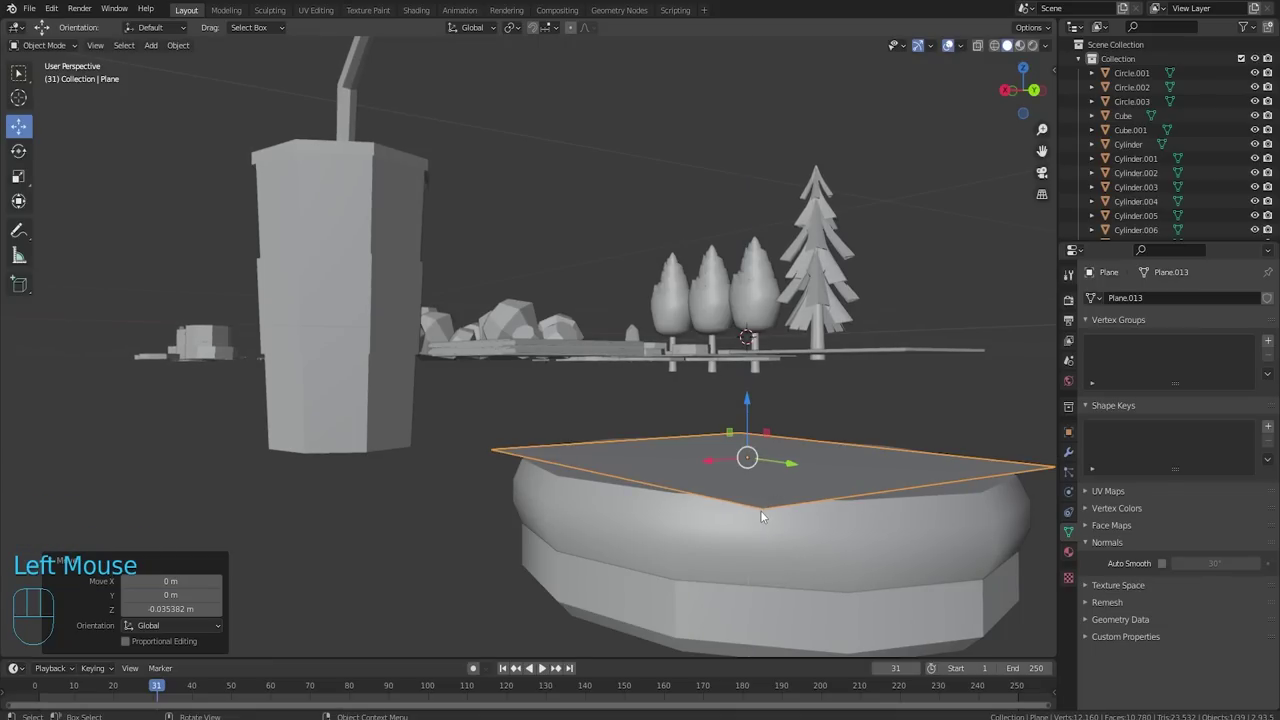
Give the cheese plane a Solidify modifier and set its thickness.
{"action": "left_click", "coordinate": [1069, 456]}
{"action": "left_click_drag", "start_coordinate": [1146, 304], "coordinate": [1015, 550]}
{"action": "left_click_drag", "start_coordinate": [878, 451], "coordinate": [943, 424]}
{"action": "left_click", "coordinate": [1257, 366]}
{"action": "left_click_drag", "start_coordinate": [908, 373], "coordinate": [915, 422]}
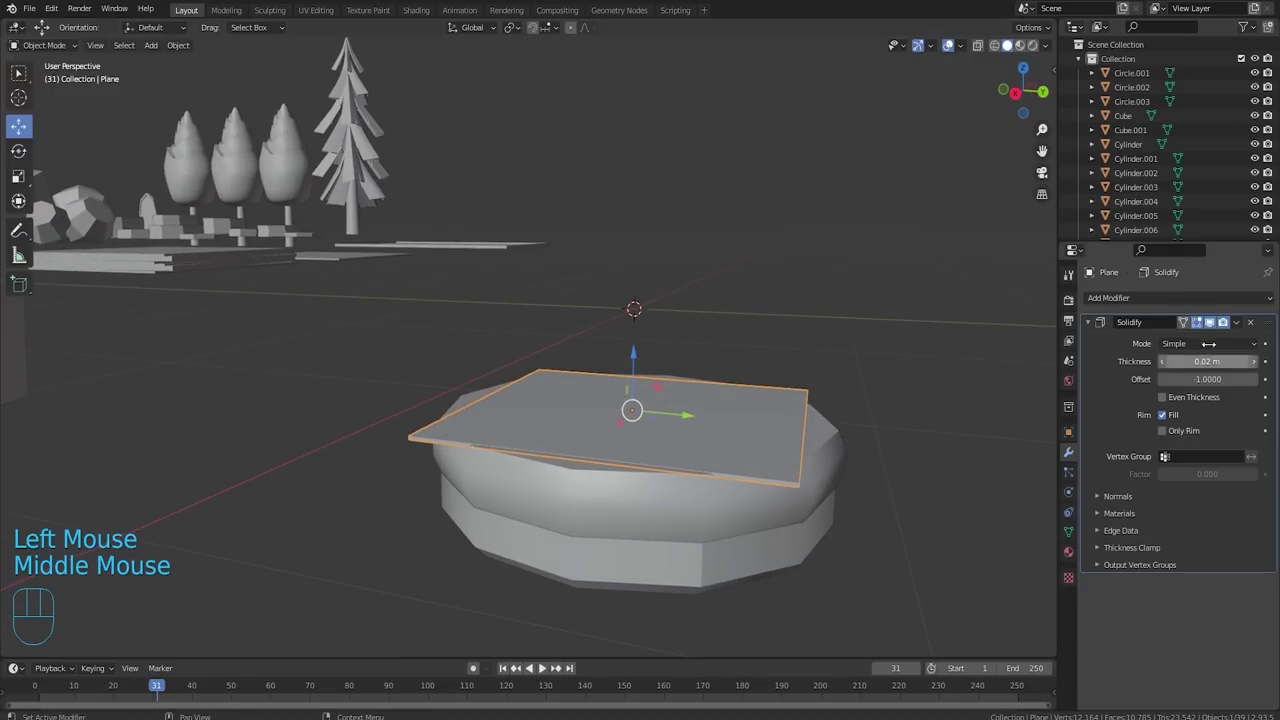
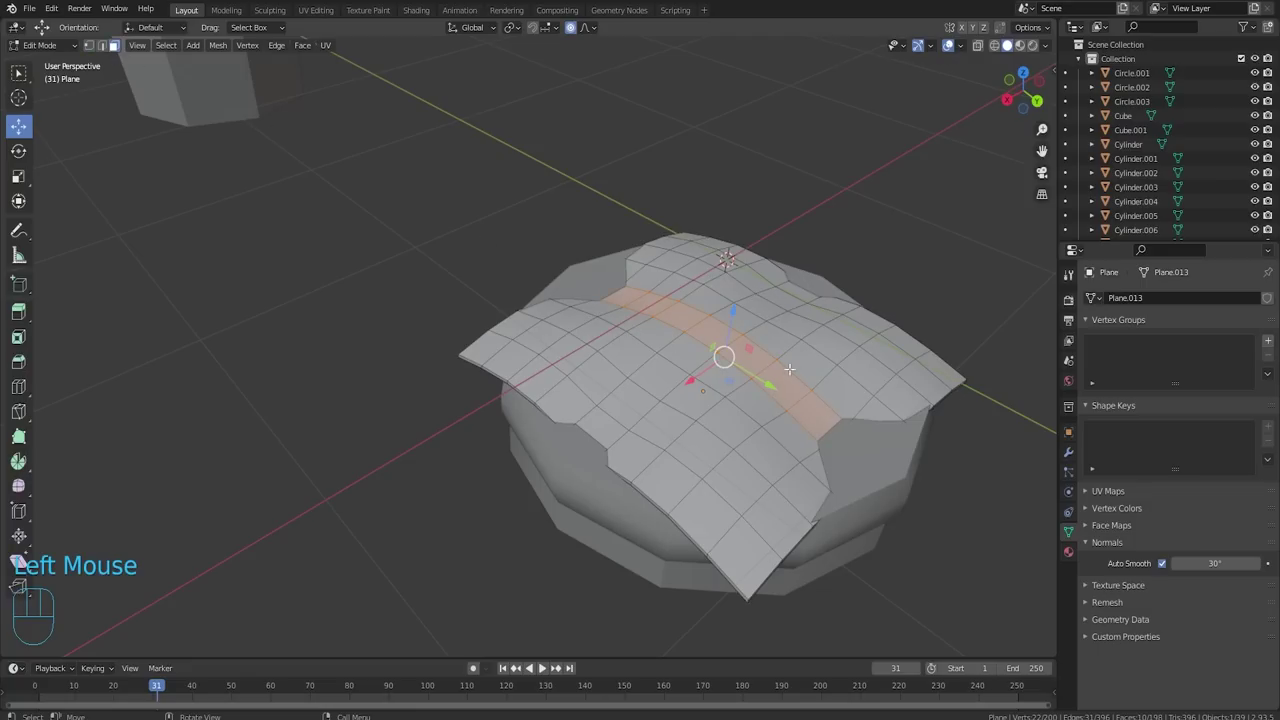
Leave Edit Mode, select the draped cheese sheet and scale it over the patty.
{"action": "key", "text": "Tab"}
{"action": "middle_click", "coordinate": [750, 324]}
{"action": "left_click_drag", "start_coordinate": [749, 371], "coordinate": [645, 375]}
{"action": "scroll", "scroll_direction": "down", "scroll_amount": 3}
{"action": "left_click_drag", "start_coordinate": [858, 417], "coordinate": [691, 454]}
{"action": "scroll", "scroll_direction": "up", "scroll_amount": 3}
{"action": "left_click", "coordinate": [649, 507]}
{"action": "scroll", "scroll_direction": "down", "scroll_amount": 3}
{"action": "key", "text": "s"}
{"action": "left_click", "coordinate": [732, 515]}
{"action": "left_click_drag", "start_coordinate": [689, 513], "coordinate": [926, 525]}
{"action": "left_click_drag", "start_coordinate": [830, 511], "coordinate": [923, 583]}
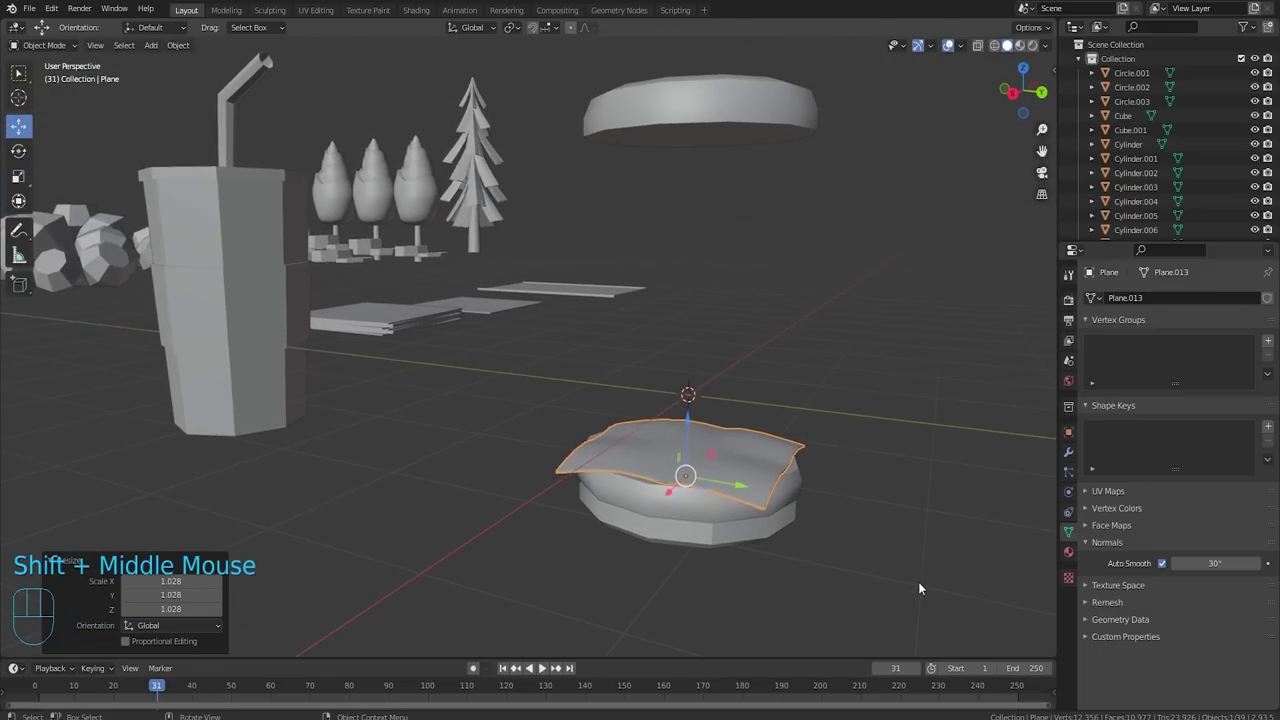
{"action": "scroll", "scroll_direction": "up", "scroll_amount": 3}
{"action": "left_click_drag", "start_coordinate": [819, 538], "coordinate": [716, 415]}
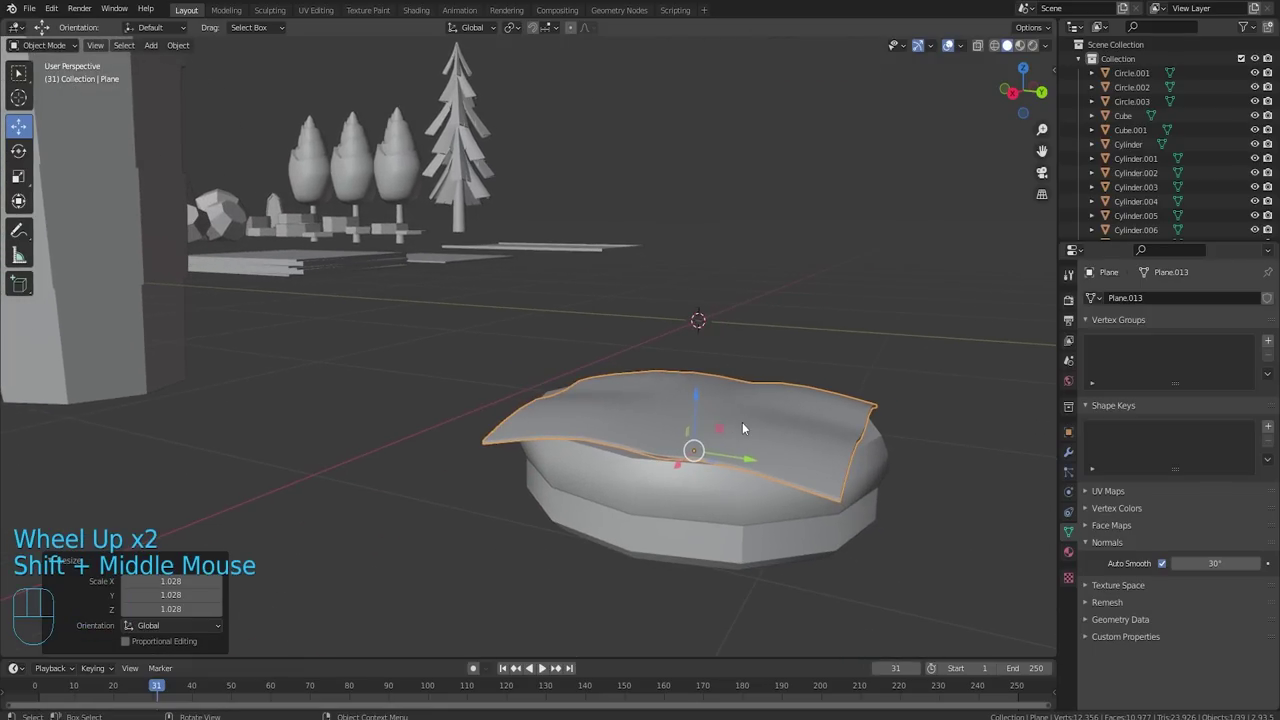
Bring up the Shift+A add menu and close it without adding anything.
{"action": "key", "text": "shift+a"}
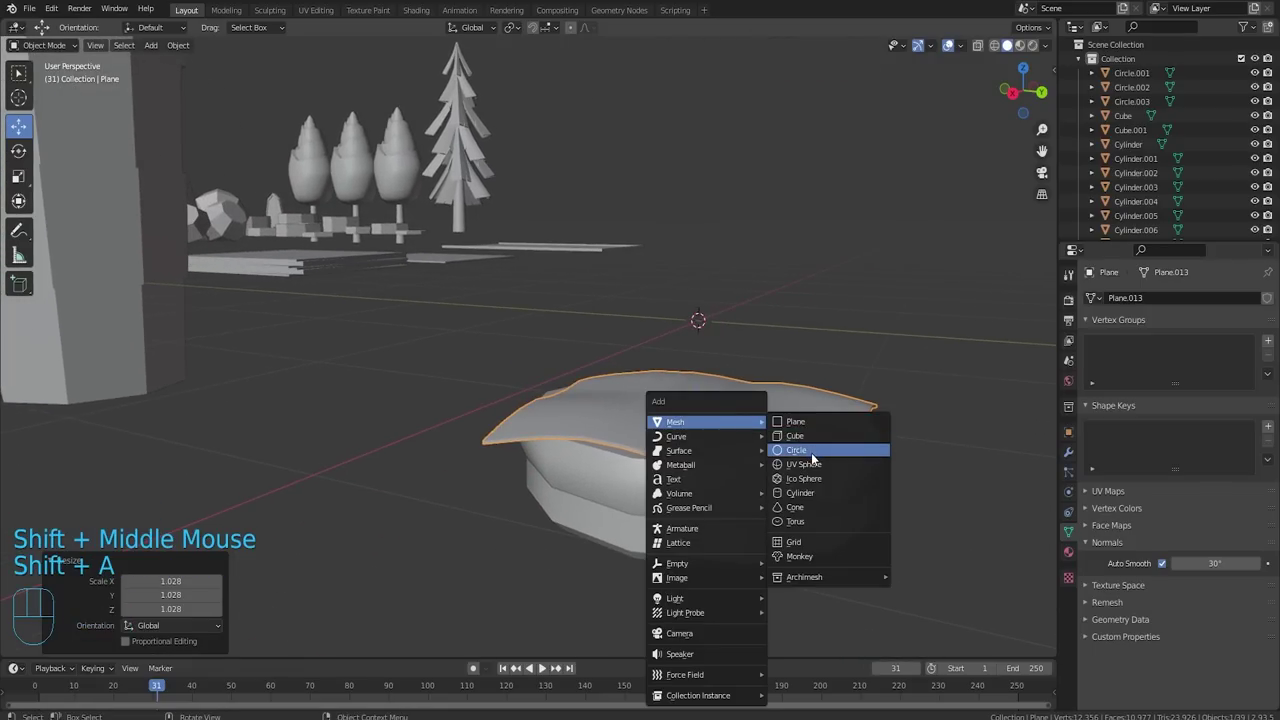
{"action": "scroll", "scroll_direction": "down", "scroll_amount": 3}
{"action": "left_click_drag", "start_coordinate": [847, 313], "coordinate": [801, 385]}
{"action": "left_click", "coordinate": [697, 355]}
{"action": "scroll", "scroll_direction": "down", "scroll_amount": 3}
{"action": "left_click", "coordinate": [714, 333]}
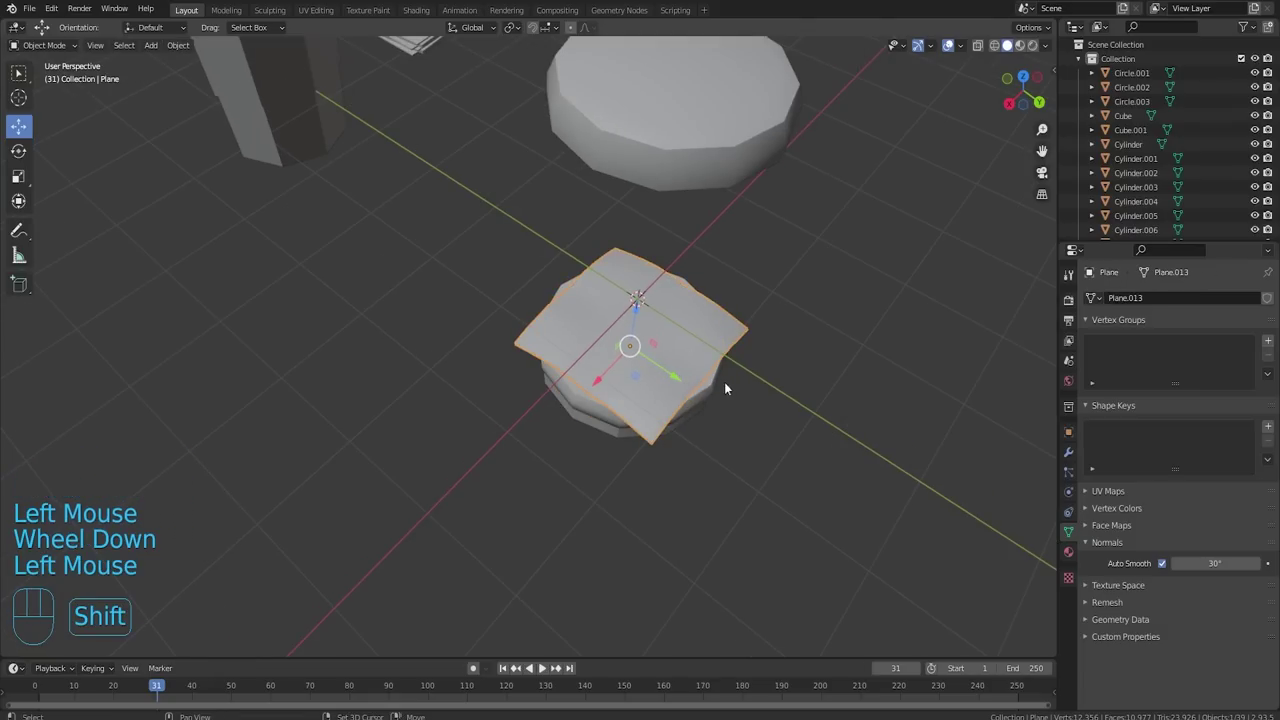
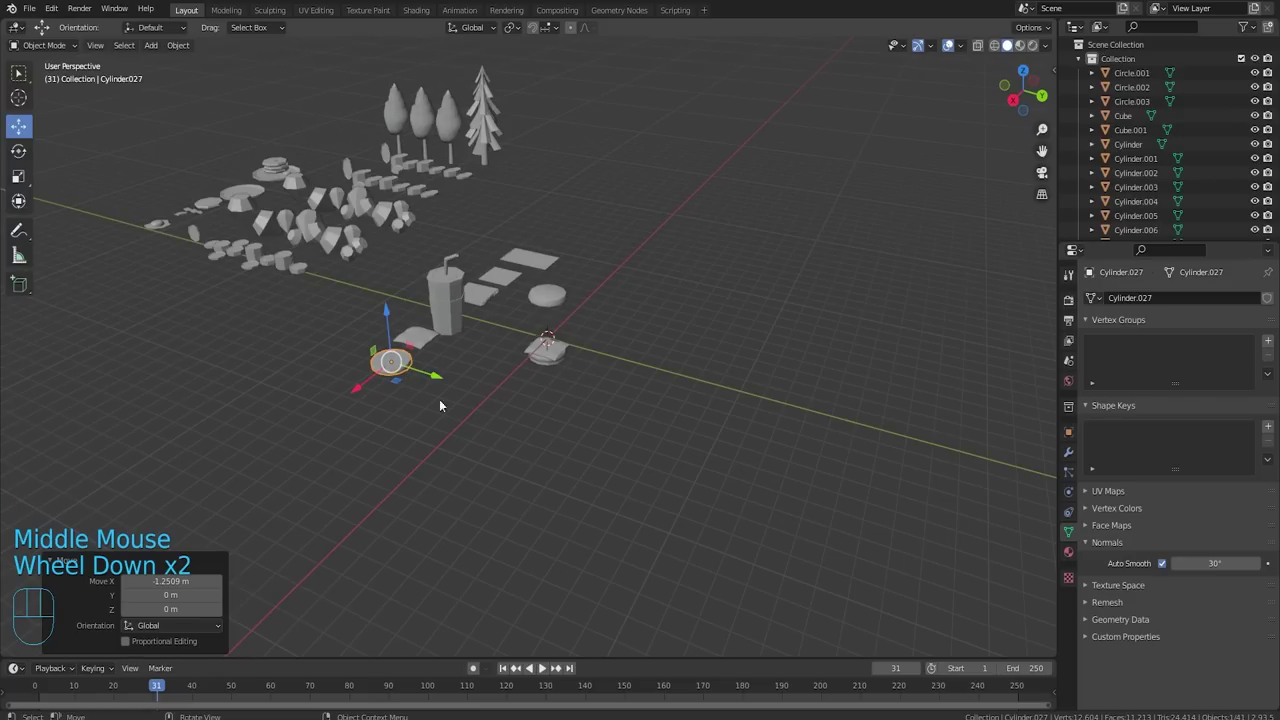
Navigate back to the burger stack and add a new mesh cylinder over the cheese and disc layers.
{"action": "scroll", "scroll_direction": "up", "scroll_amount": 3}
{"action": "scroll", "scroll_direction": "up", "scroll_amount": 3}
{"action": "left_click_drag", "start_coordinate": [487, 345], "coordinate": [503, 361]}
{"action": "scroll", "scroll_direction": "up", "scroll_amount": 3}
{"action": "left_click_drag", "start_coordinate": [559, 358], "coordinate": [537, 392]}
{"action": "scroll", "scroll_direction": "up", "scroll_amount": 3}
{"action": "left_click_drag", "start_coordinate": [613, 379], "coordinate": [550, 360]}
{"action": "left_click_drag", "start_coordinate": [563, 340], "coordinate": [603, 350]}
{"action": "scroll", "scroll_direction": "down", "scroll_amount": 3}
{"action": "left_click_drag", "start_coordinate": [601, 341], "coordinate": [655, 350]}
{"action": "scroll", "scroll_direction": "up", "scroll_amount": 3}
{"action": "key", "text": "shift+a"}
{"action": "scroll", "scroll_direction": "down", "scroll_amount": 3}
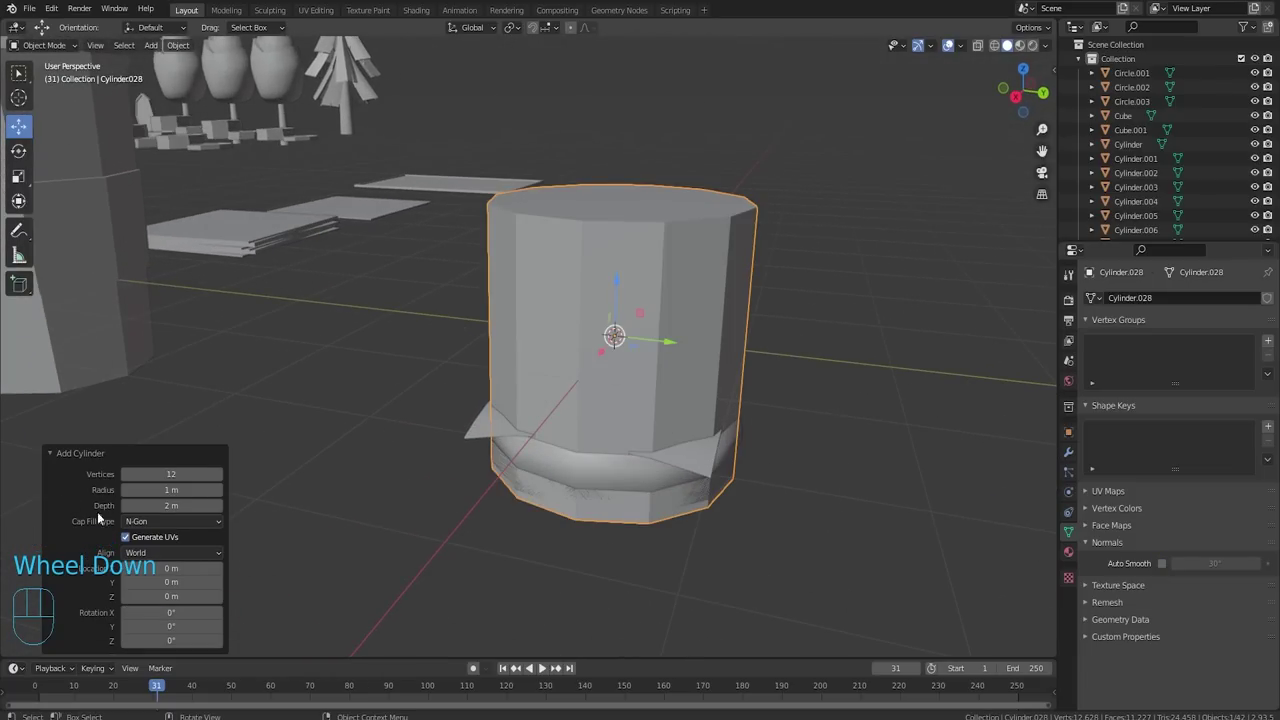
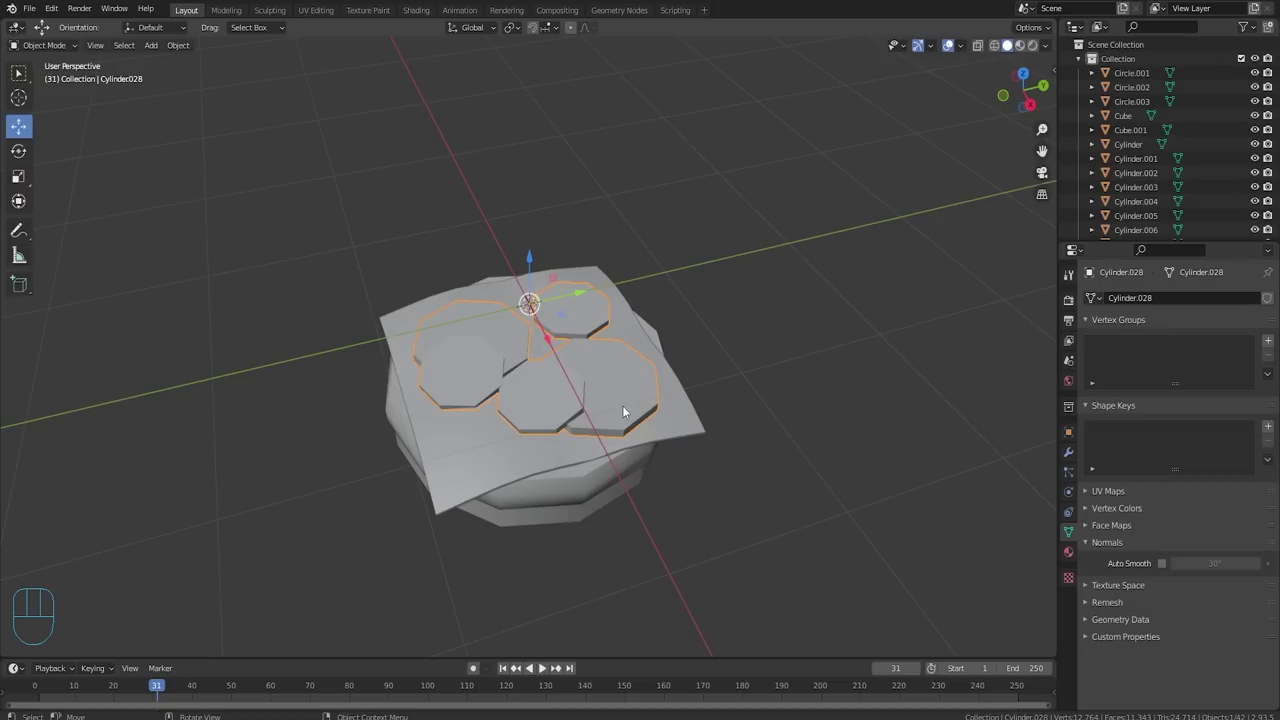
Select the upper draped sheet to shape its jagged leafy edge.
{"action": "left_click", "coordinate": [117, 53]}
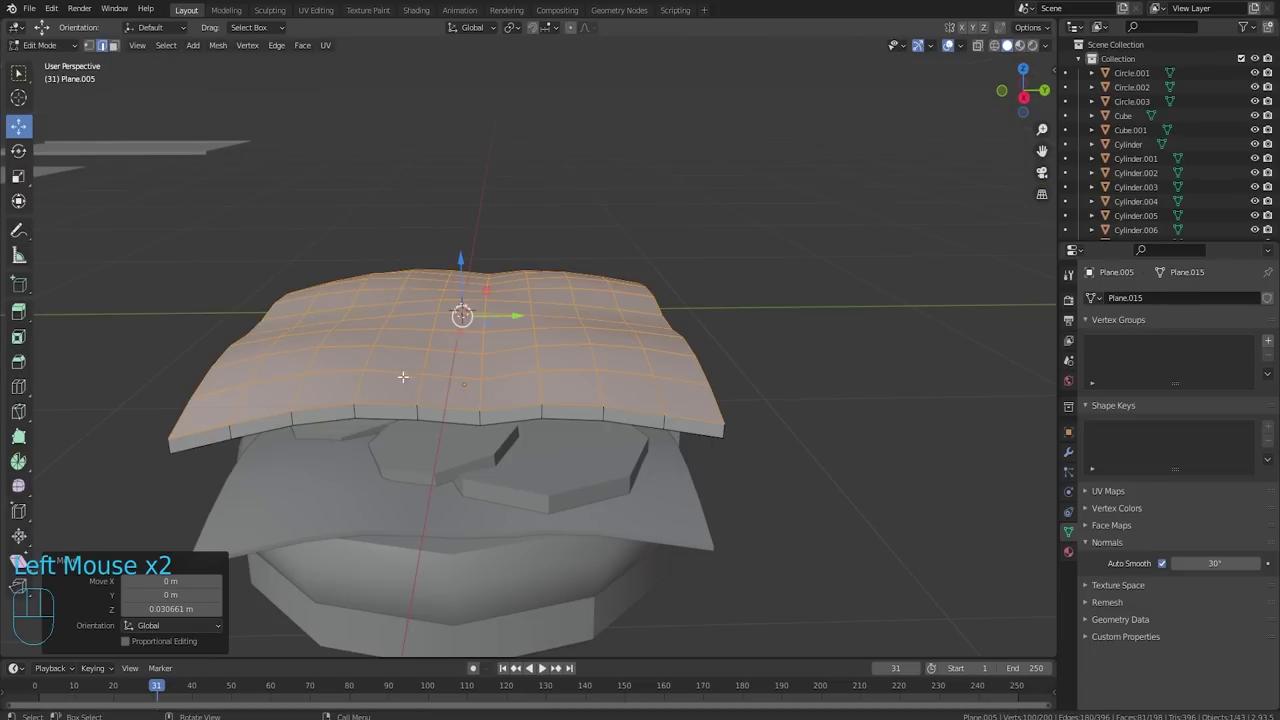
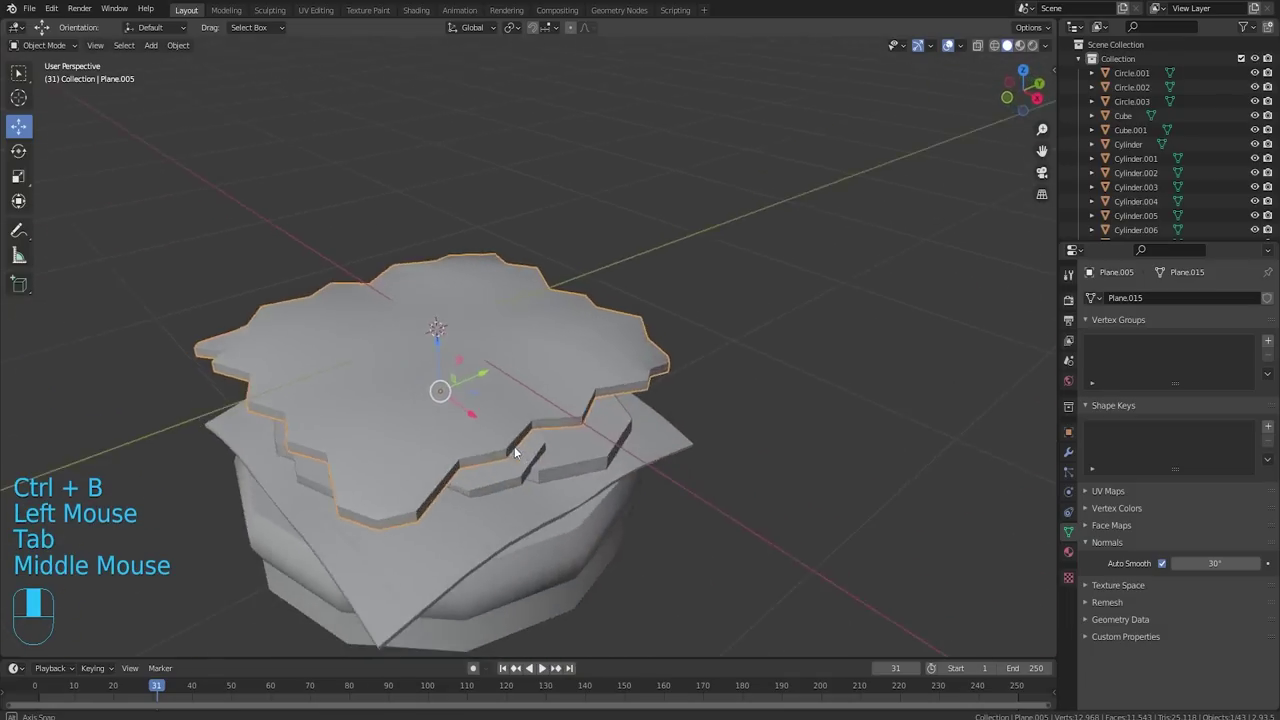
Select the top bun and lower it down onto the layered burger stack.
{"action": "left_click_drag", "start_coordinate": [439, 363], "coordinate": [665, 435]}
{"action": "scroll", "scroll_direction": "down", "scroll_amount": 3}
{"action": "left_click_drag", "start_coordinate": [665, 415], "coordinate": [611, 444]}
{"action": "scroll", "scroll_direction": "down", "scroll_amount": 3}
{"action": "left_click_drag", "start_coordinate": [596, 401], "coordinate": [485, 375]}
{"action": "left_click", "coordinate": [525, 126]}
{"action": "left_click_drag", "start_coordinate": [519, 169], "coordinate": [535, 382]}
{"action": "scroll", "scroll_direction": "up", "scroll_amount": 3}
{"action": "left_click_drag", "start_coordinate": [551, 422], "coordinate": [579, 415]}
{"action": "scroll", "scroll_direction": "up", "scroll_amount": 3}
{"action": "left_click_drag", "start_coordinate": [575, 431], "coordinate": [605, 434]}
{"action": "left_click_drag", "start_coordinate": [559, 434], "coordinate": [567, 433]}
{"action": "scroll", "scroll_direction": "down", "scroll_amount": 3}
{"action": "left_click_drag", "start_coordinate": [553, 340], "coordinate": [562, 344]}
Box-select all burger layers and join them into one object with Ctrl+J, then inspect it.
{"action": "left_click_drag", "start_coordinate": [372, 264], "coordinate": [661, 499]}
{"action": "key", "text": "ctrl+j"}
{"action": "scroll", "scroll_direction": "down", "scroll_amount": 3}
{"action": "left_click_drag", "start_coordinate": [669, 431], "coordinate": [577, 457]}
{"action": "scroll", "scroll_direction": "up", "scroll_amount": 3}
{"action": "left_click_drag", "start_coordinate": [579, 450], "coordinate": [623, 390]}
{"action": "left_click_drag", "start_coordinate": [525, 354], "coordinate": [529, 316]}
{"action": "left_click_drag", "start_coordinate": [569, 333], "coordinate": [490, 382]}
{"action": "left_click_drag", "start_coordinate": [457, 375], "coordinate": [582, 392]}
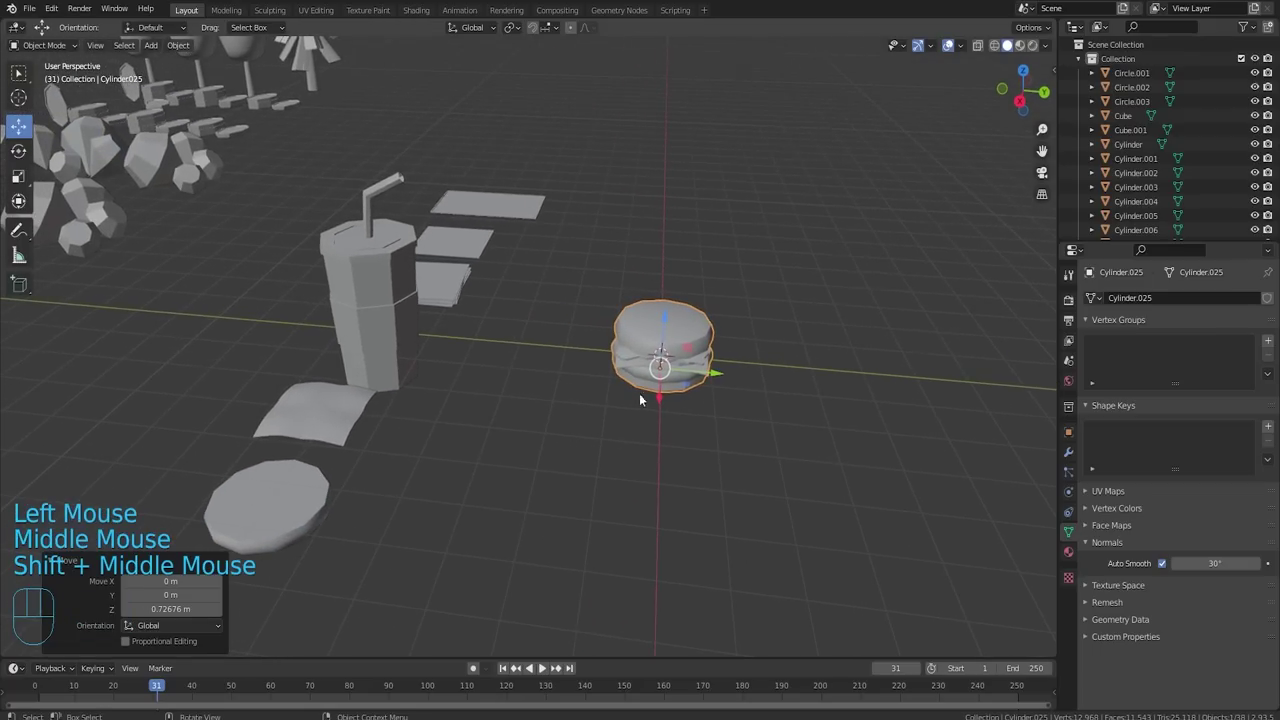